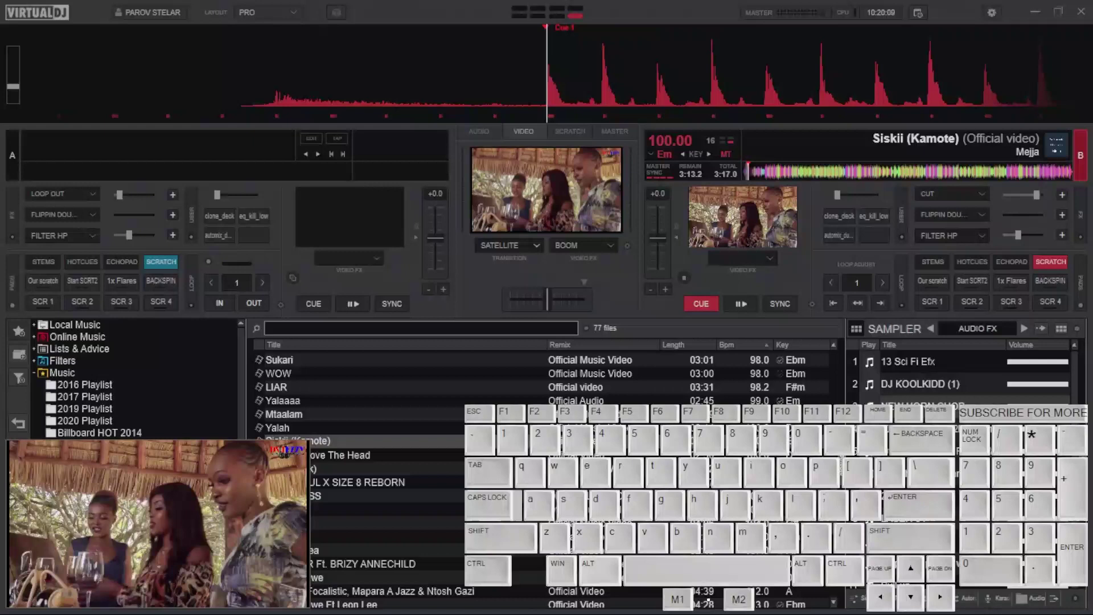
Play Siskii (Kamote) on deck B and fire several scratch routines from the keyboard keys.
key(KP_2)
key(F3)
key(KP_1)
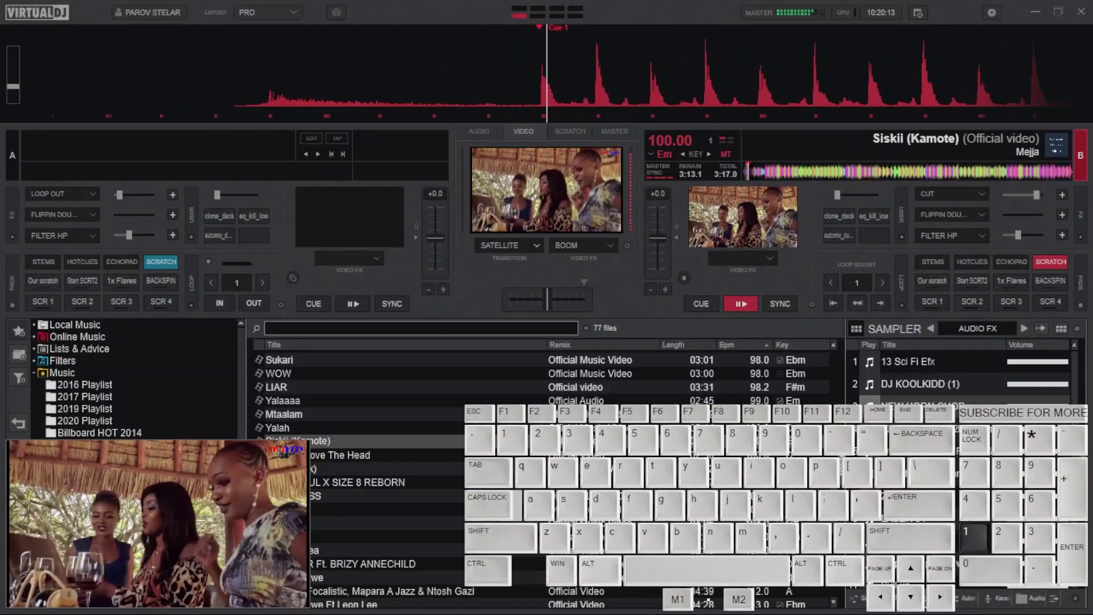
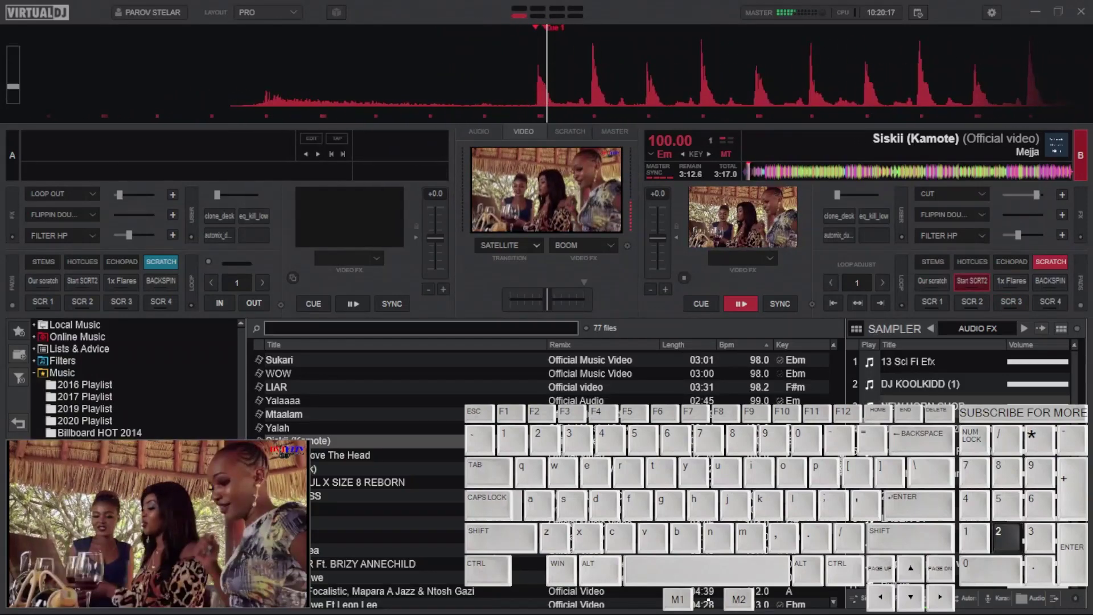
key(KP_1)
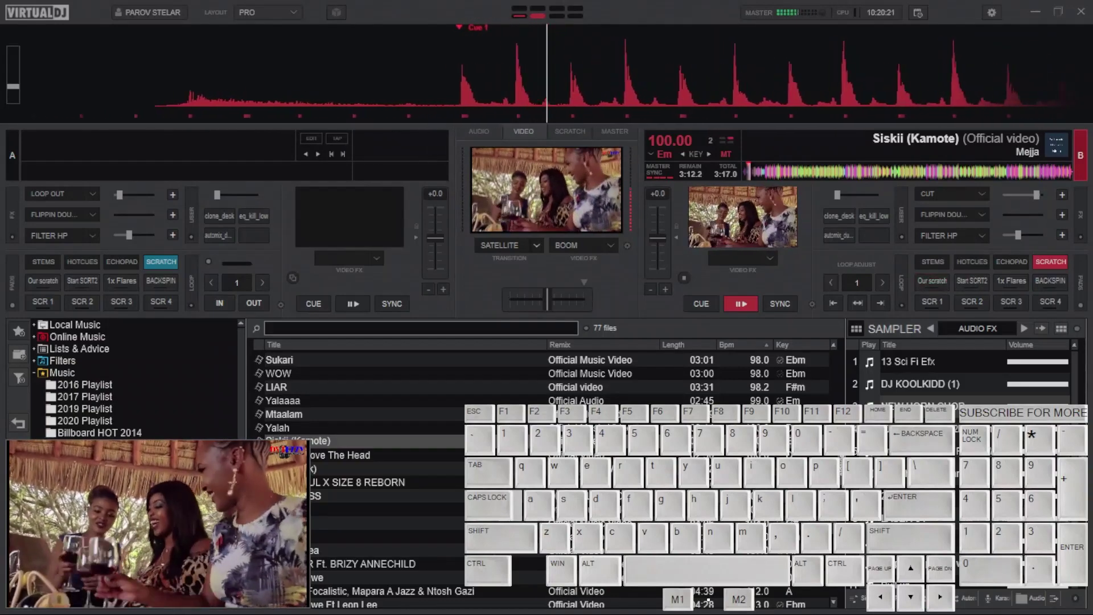
key(KP_7)
key(F3)
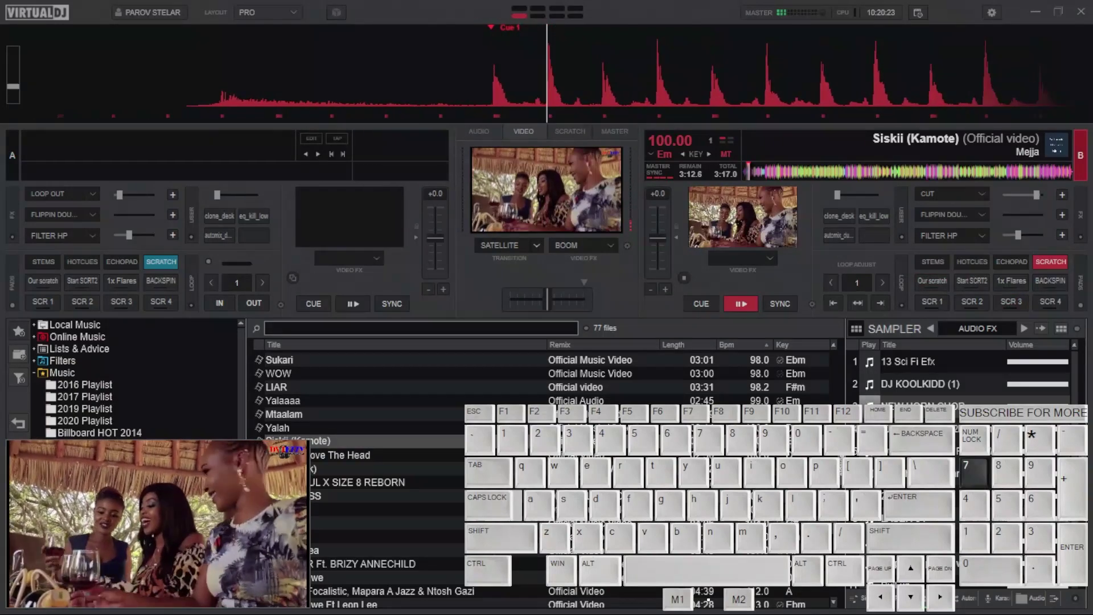
key(F9)
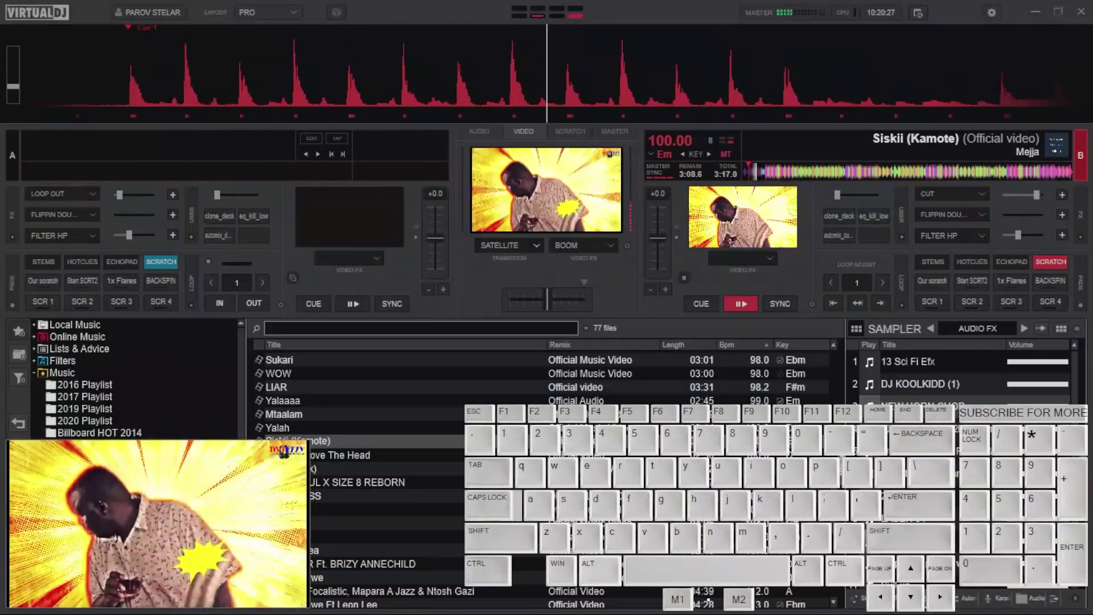
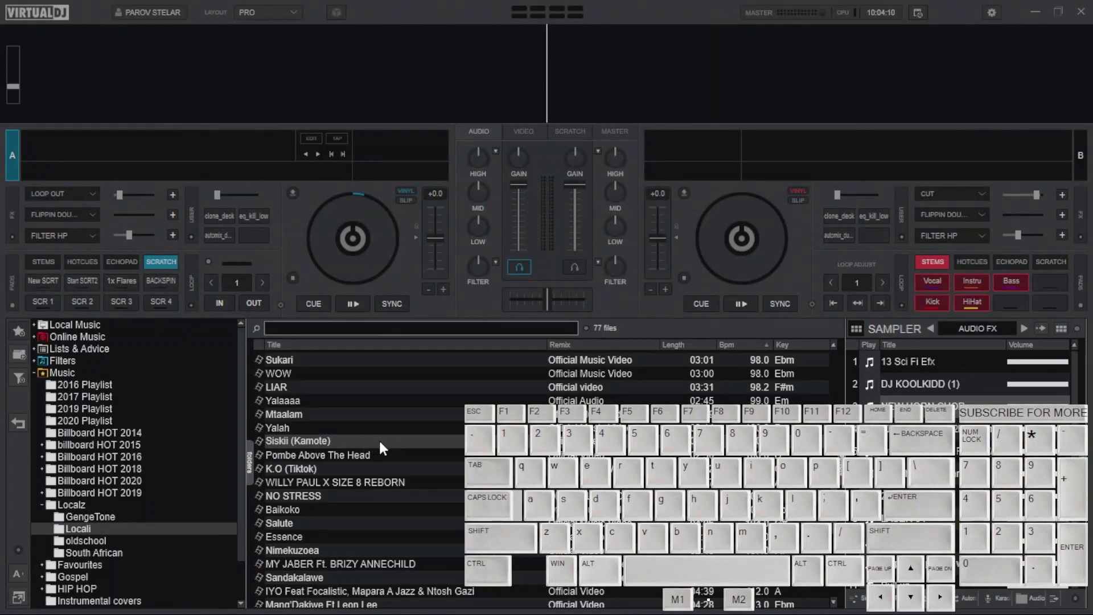
Load Siskii (Kamote) on deck B, show the scratch waveform, and set its pads to the Scratch page.
drag(383, 447, 379, 225)
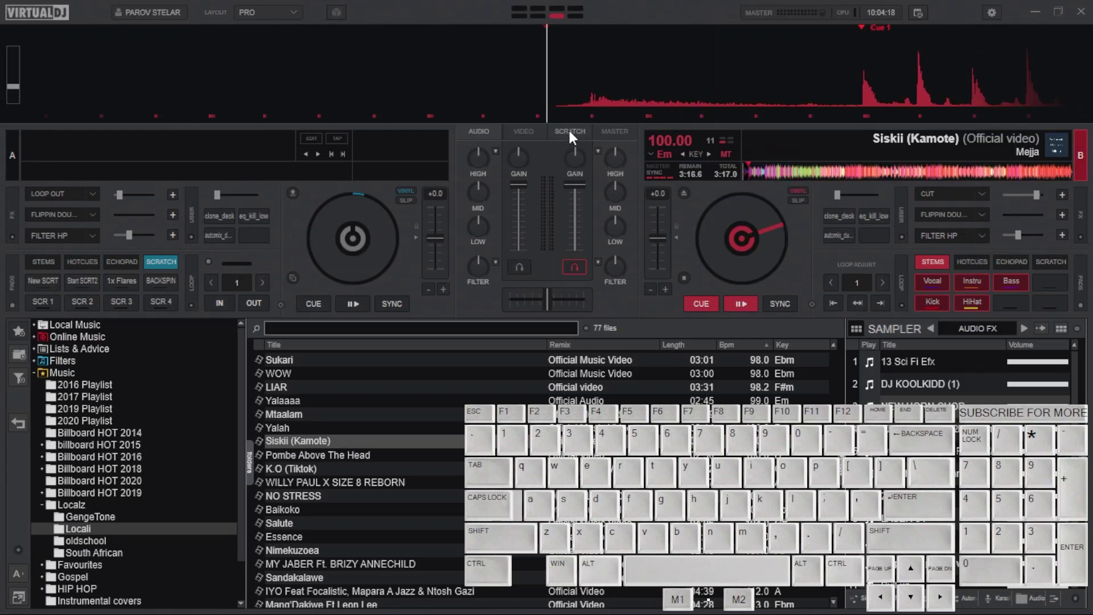
click(573, 137)
drag(590, 252, 588, 192)
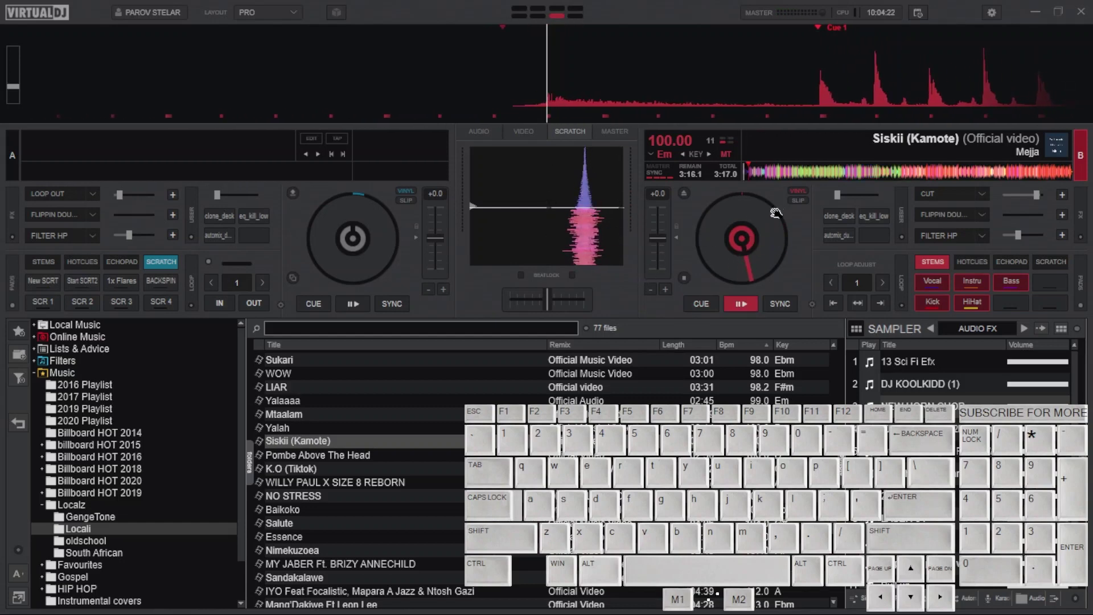
click(712, 241)
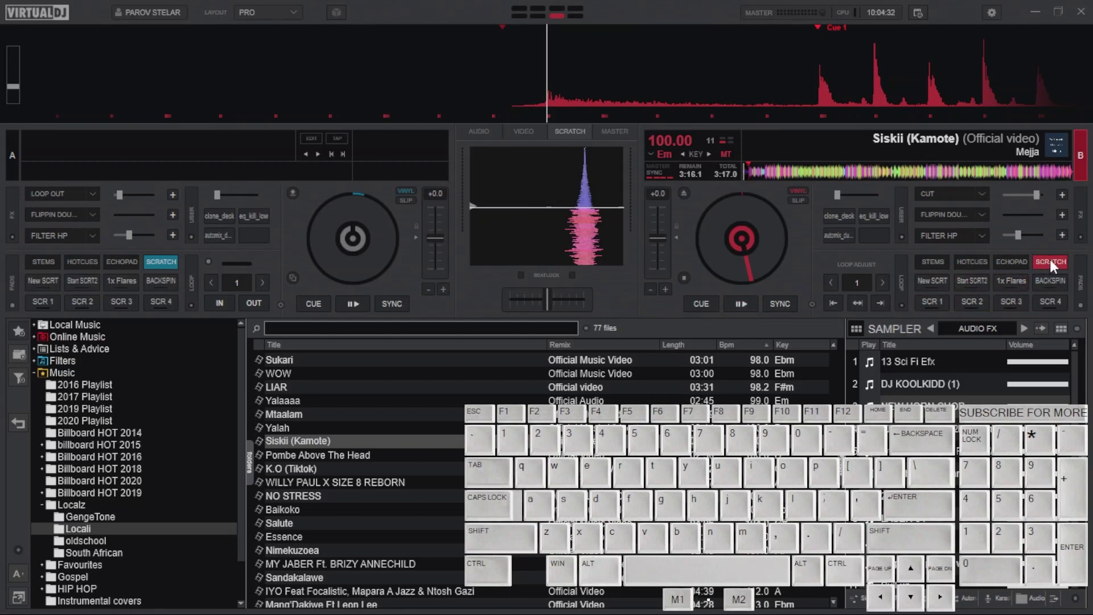
click(1053, 266)
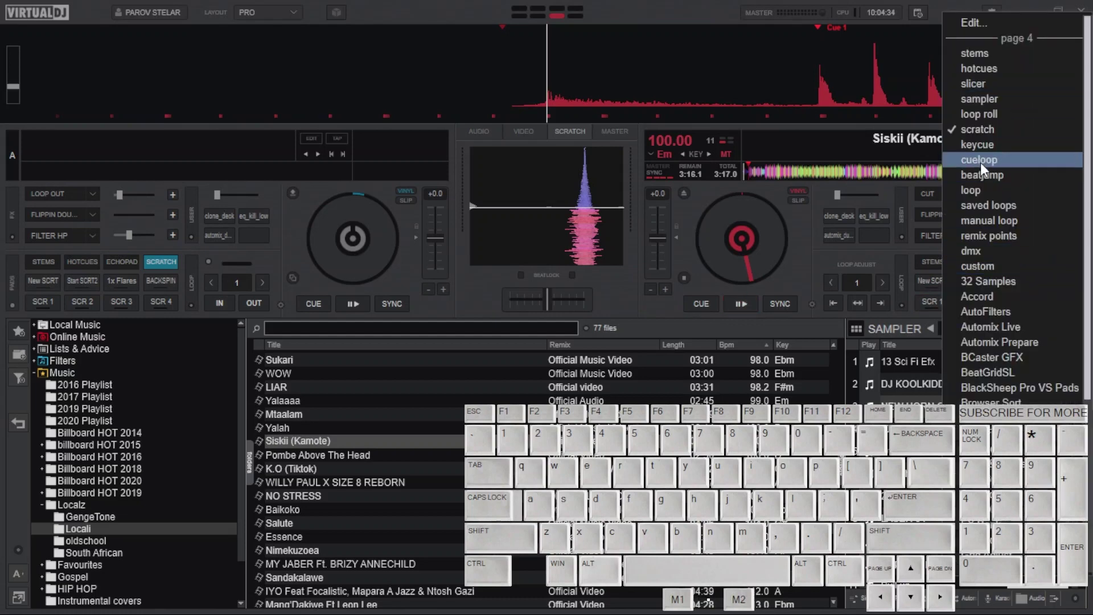
click(984, 136)
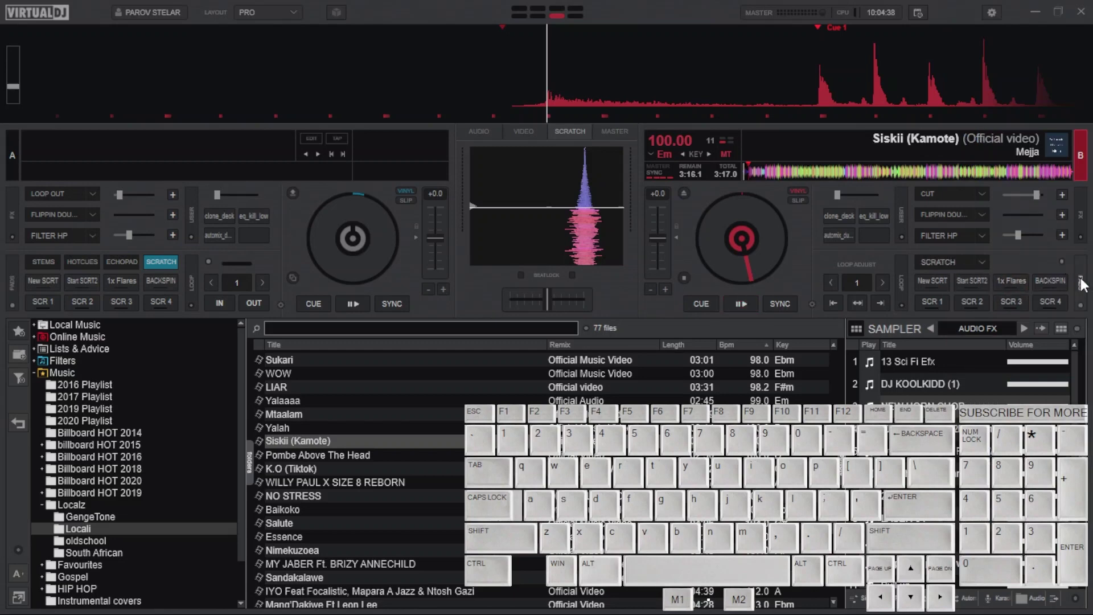
Test deck B's scratch pads, firing the fourth, first and second SCR routines.
click(1084, 284)
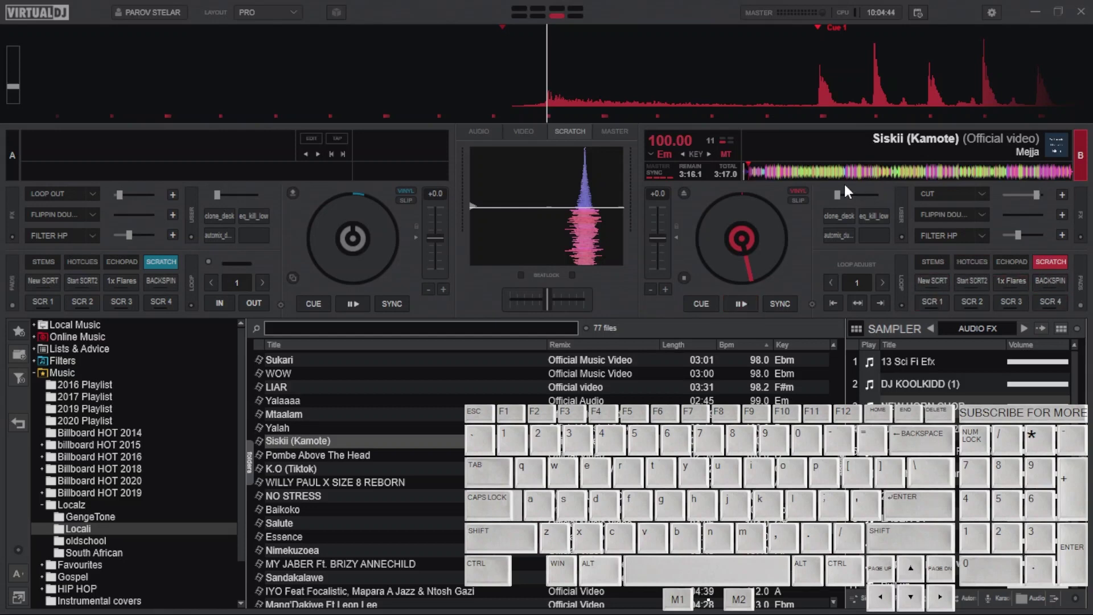
drag(856, 102, 582, 99)
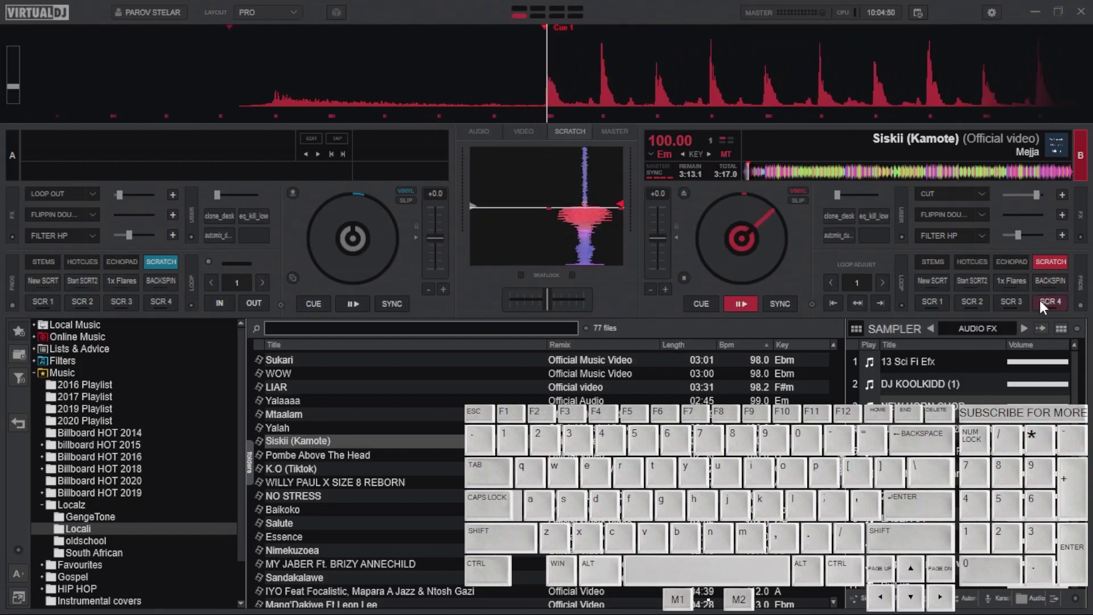
click(1050, 309)
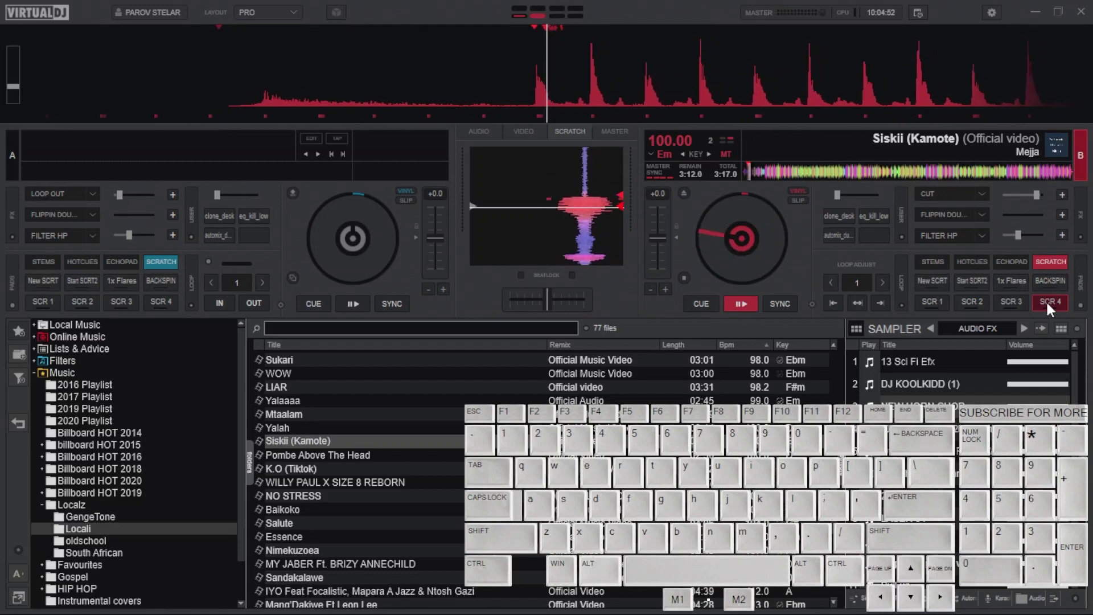
click(932, 305)
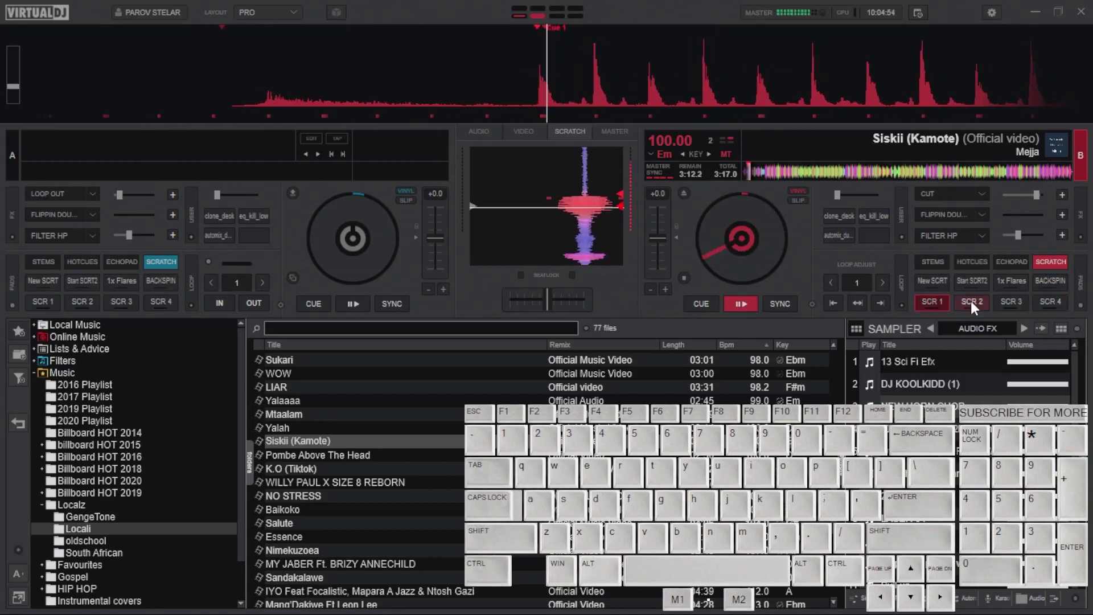
click(988, 306)
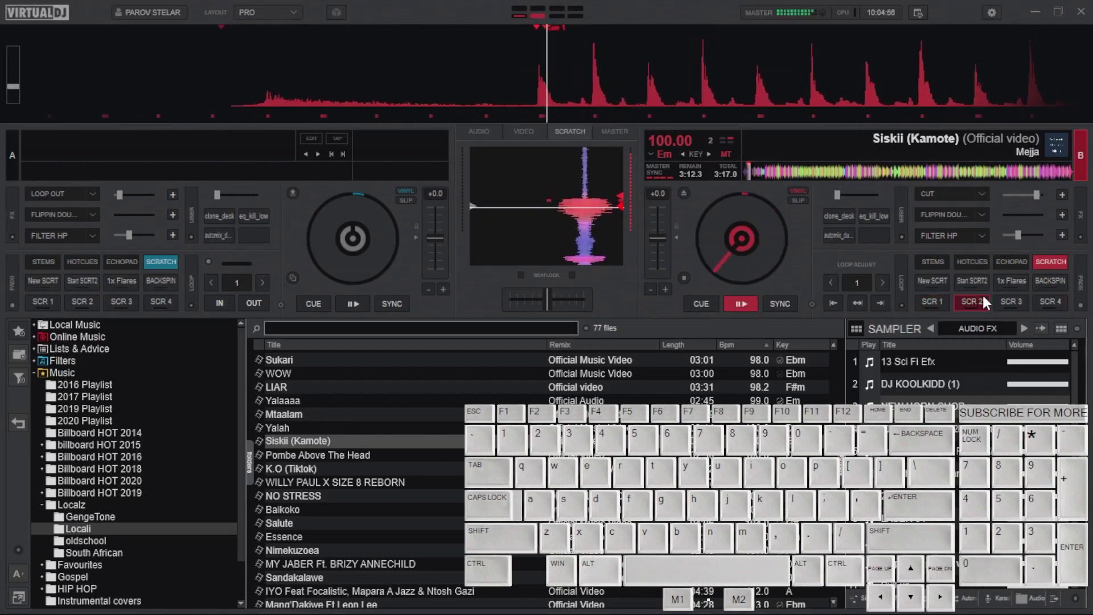
Launch the DNA Scratch Editor, move it top-left, show the video preview, and select the pad's code.
drag(913, 231, 1044, 306)
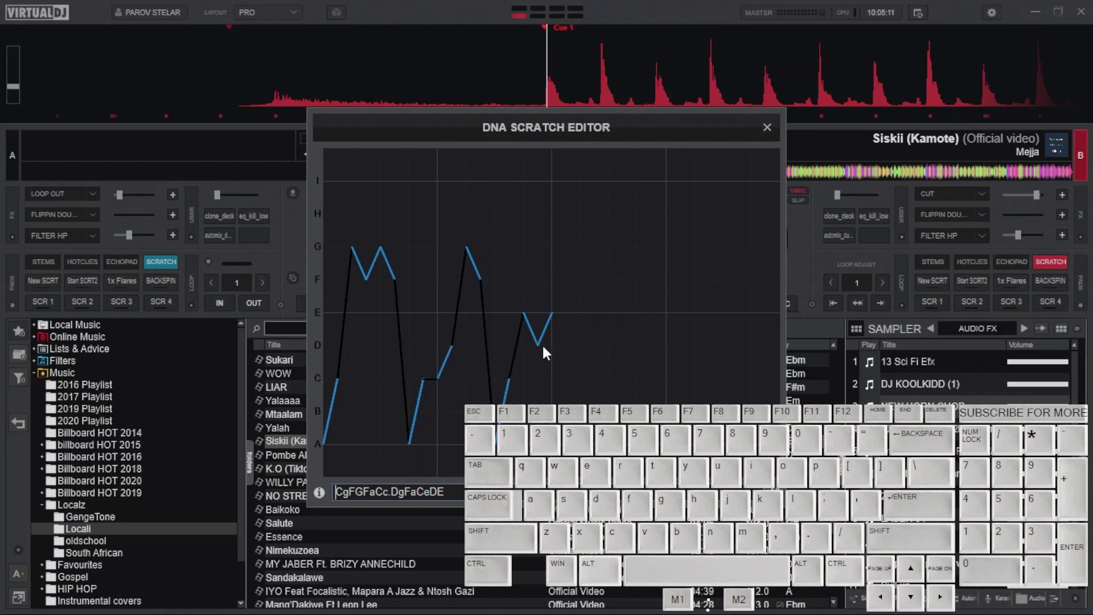
drag(701, 139, 674, 129)
drag(496, 51, 421, 53)
click(416, 42)
click(413, 27)
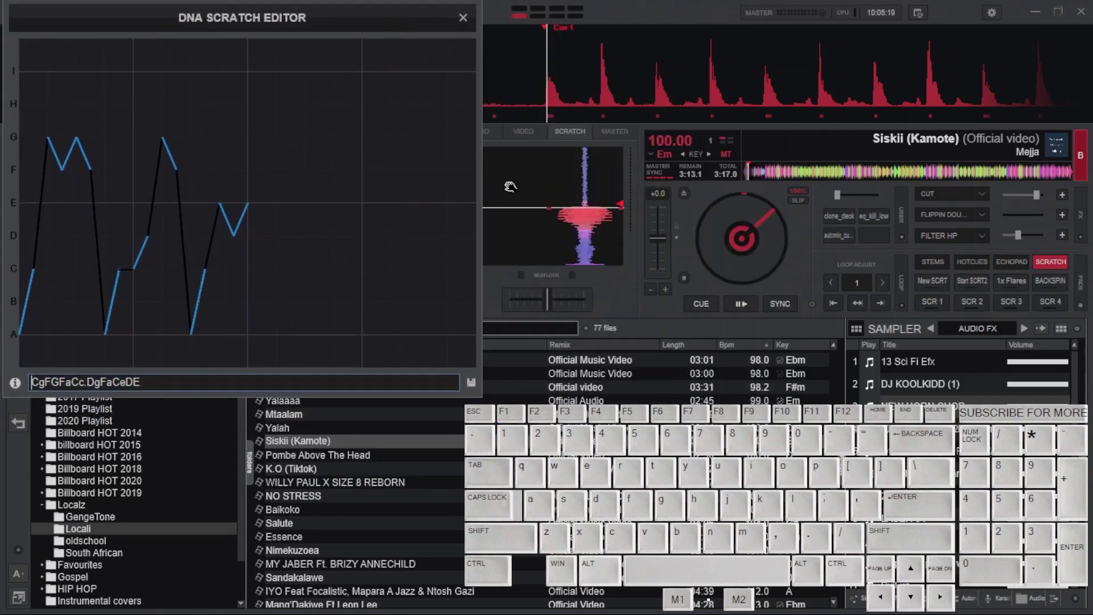
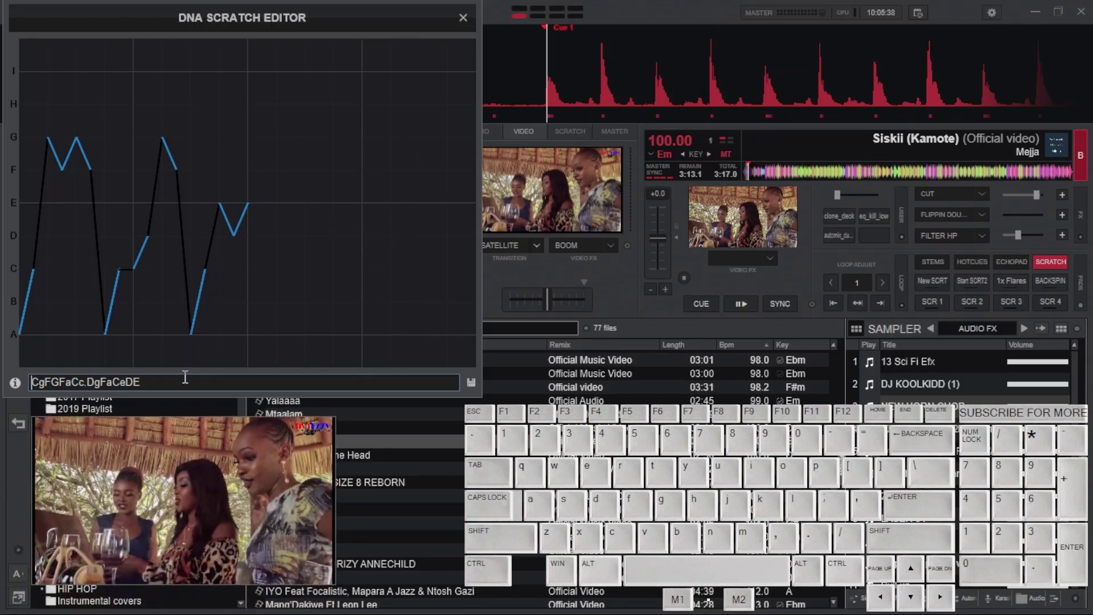
click(187, 377)
Clear the old scratch code and rename the deck B pad 'Our scratch'.
key(BackSpace)
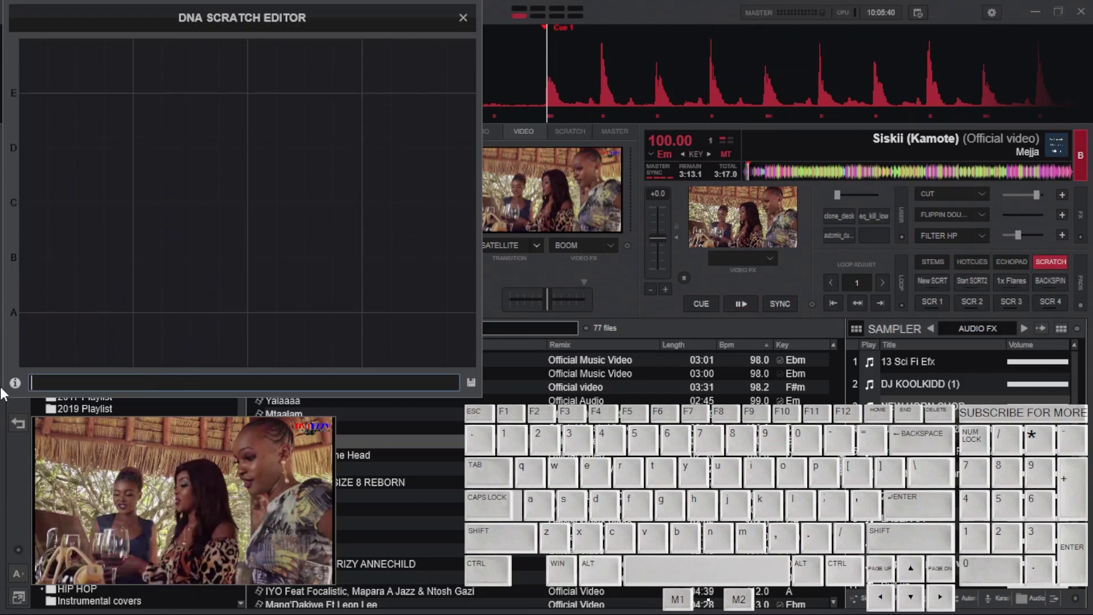
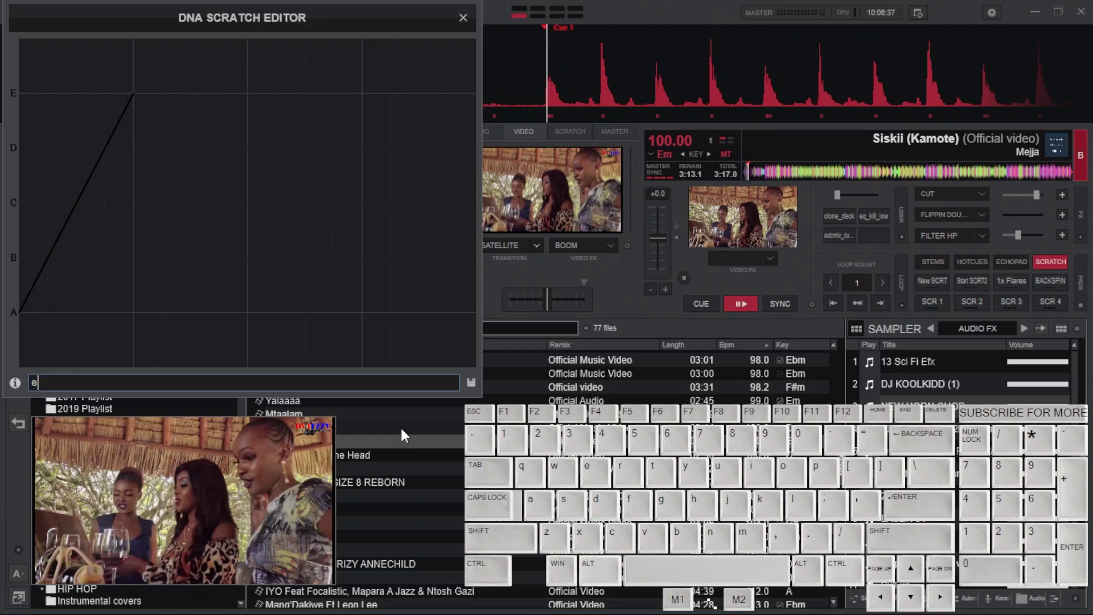
click(480, 392)
click(502, 400)
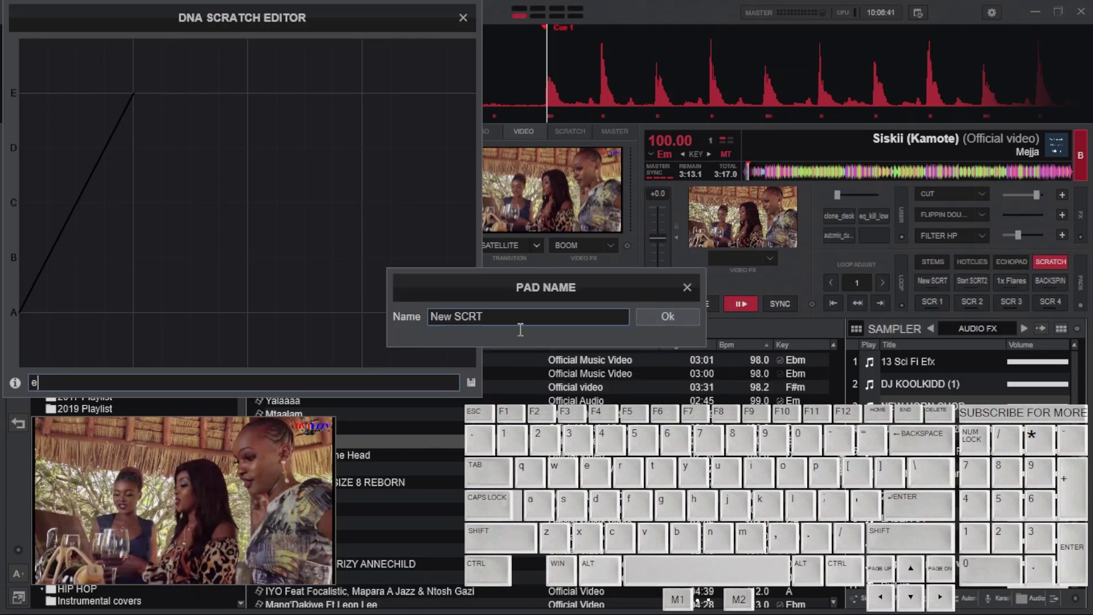
click(502, 314)
key(shift+o)
key(u)
key(s)
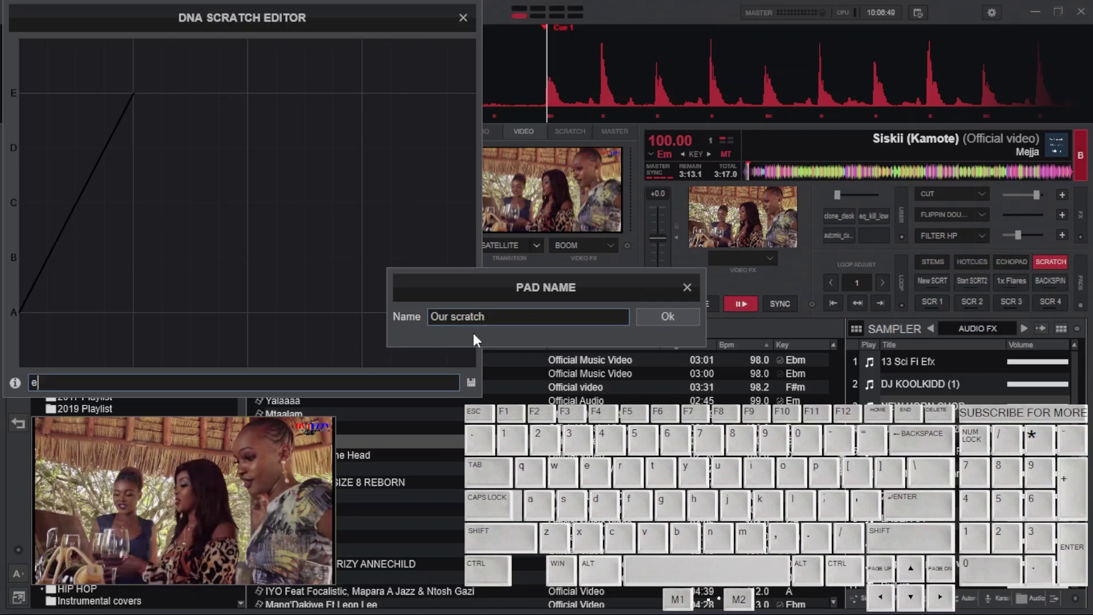
click(668, 325)
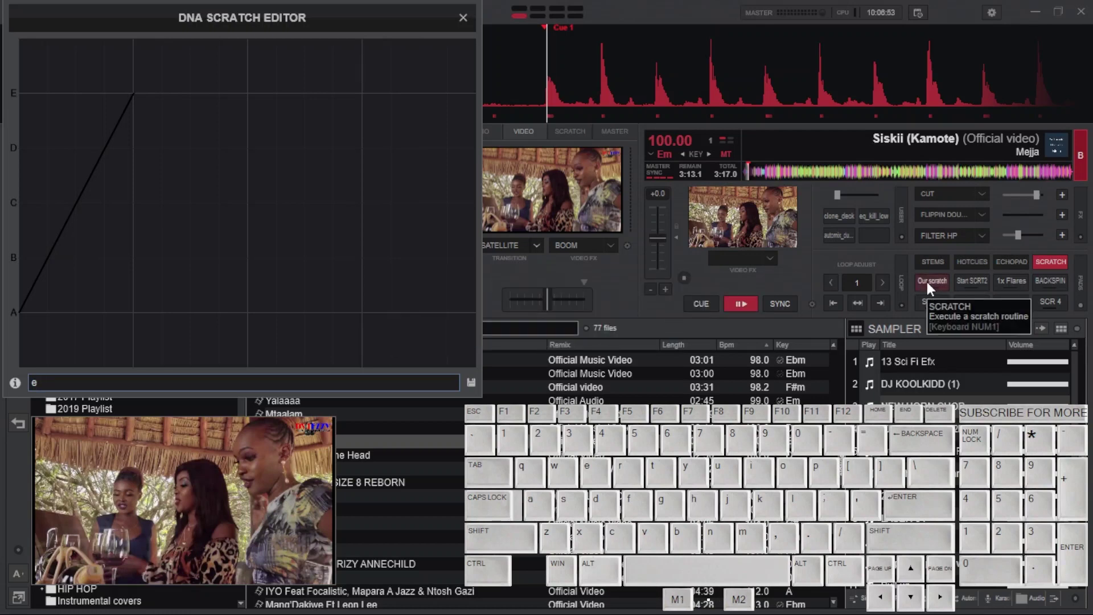
Test the Our scratch pad and set its code to a single rise E.
click(931, 288)
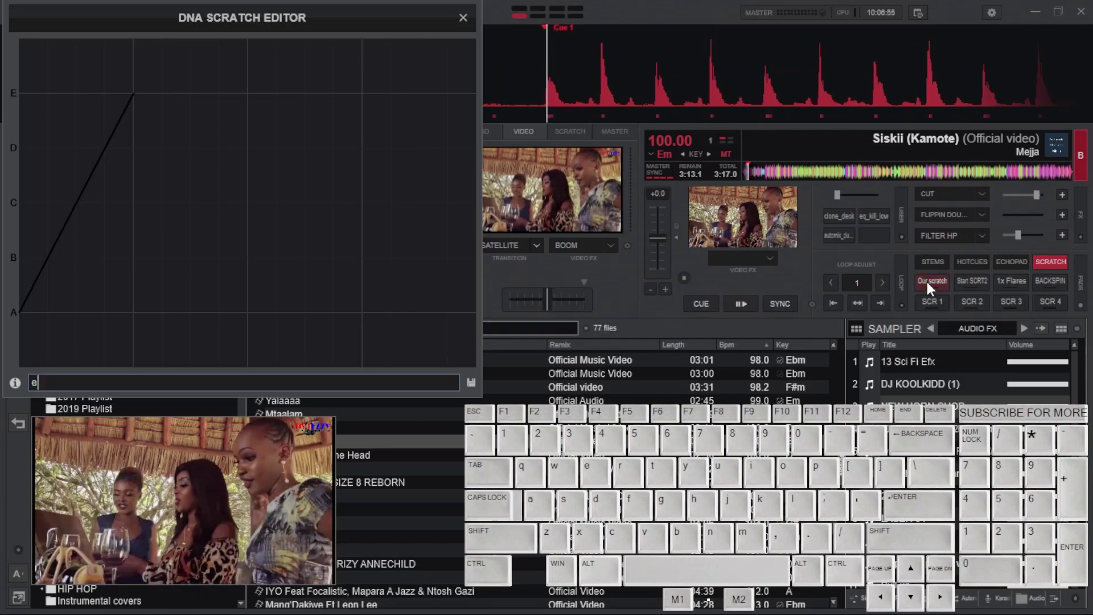
click(931, 288)
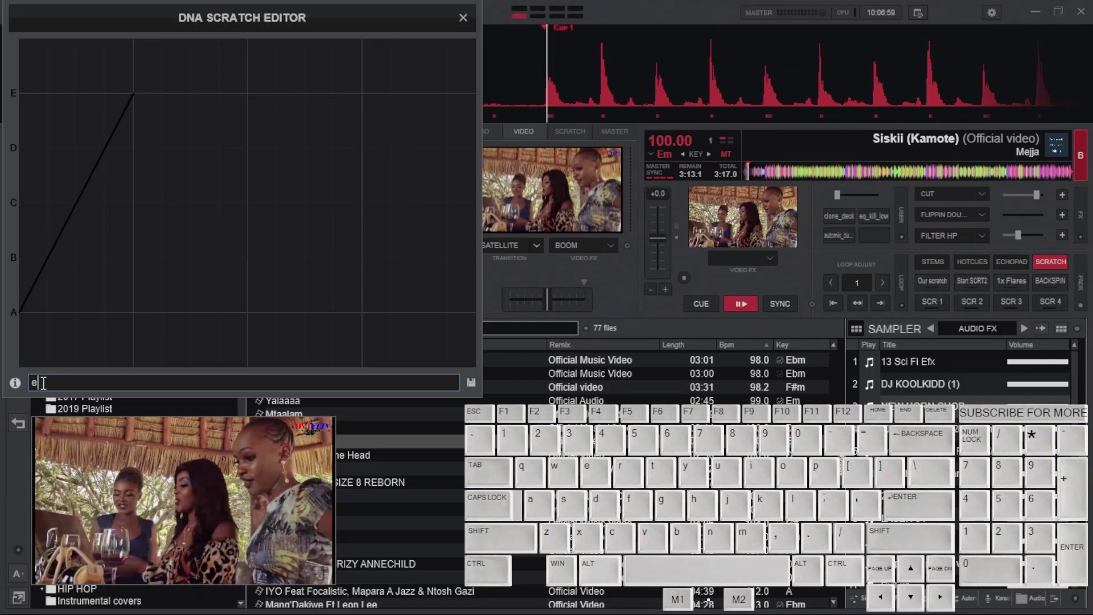
click(51, 381)
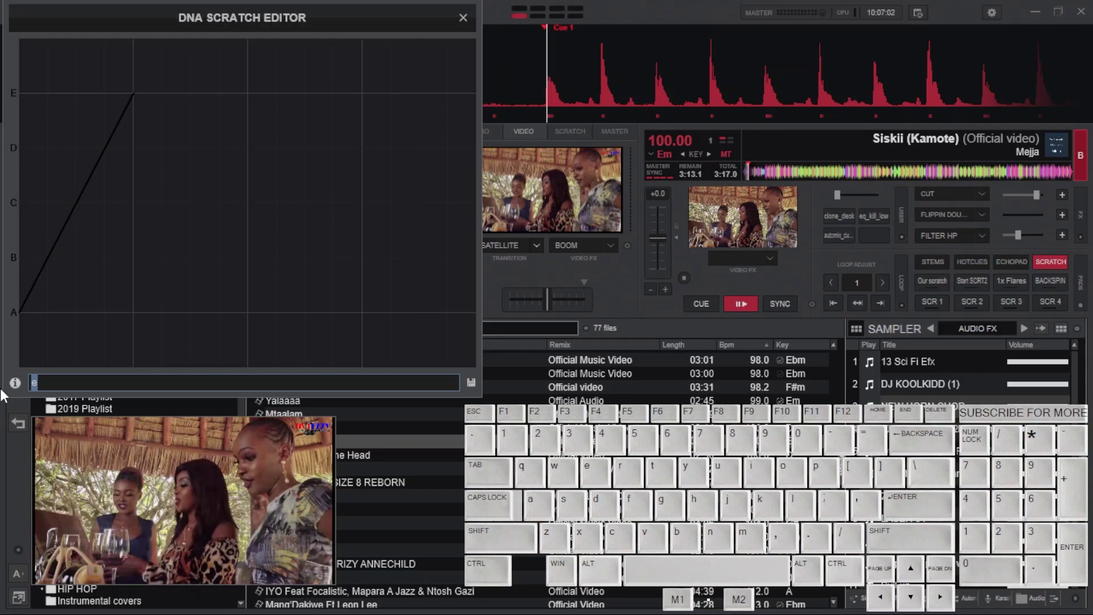
key(Caps_Lock)
key(e)
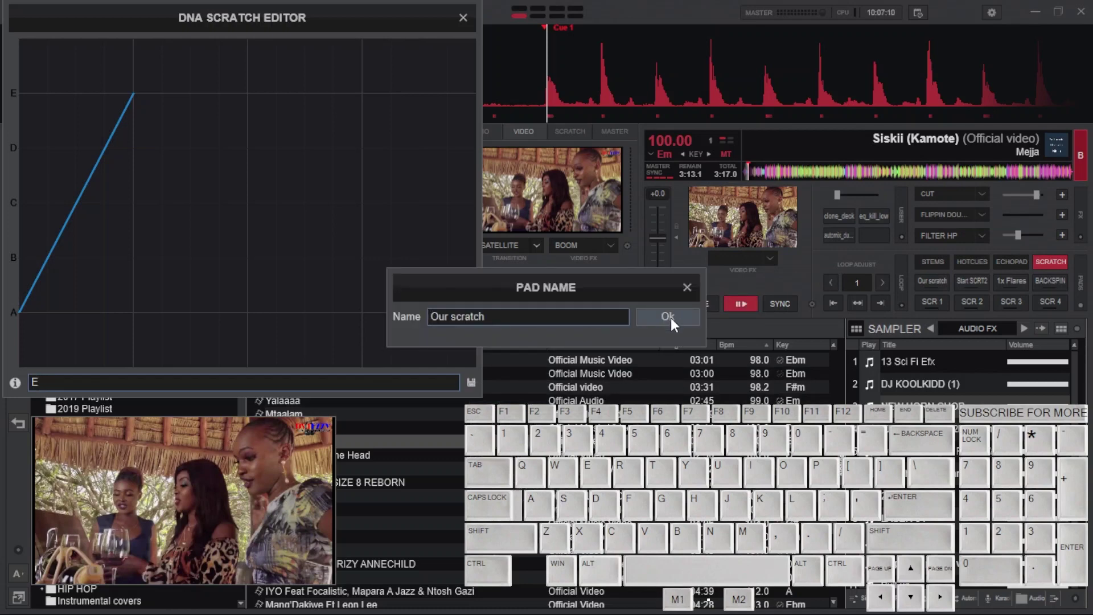
Extend the Our scratch code to fall back to A and try the pad on deck B.
click(674, 324)
click(942, 286)
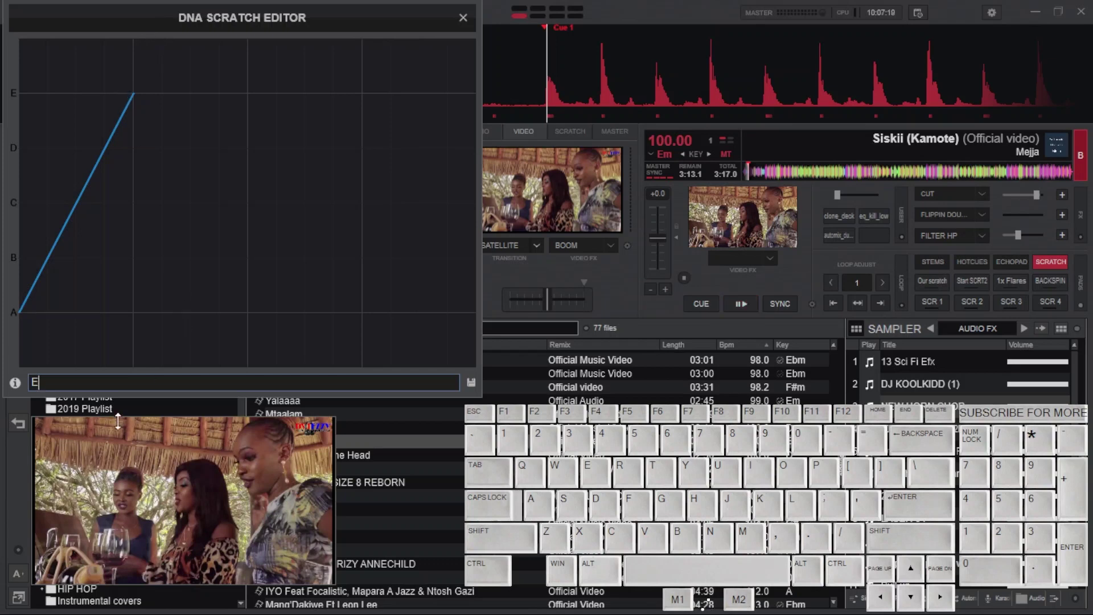
click(84, 377)
click(81, 381)
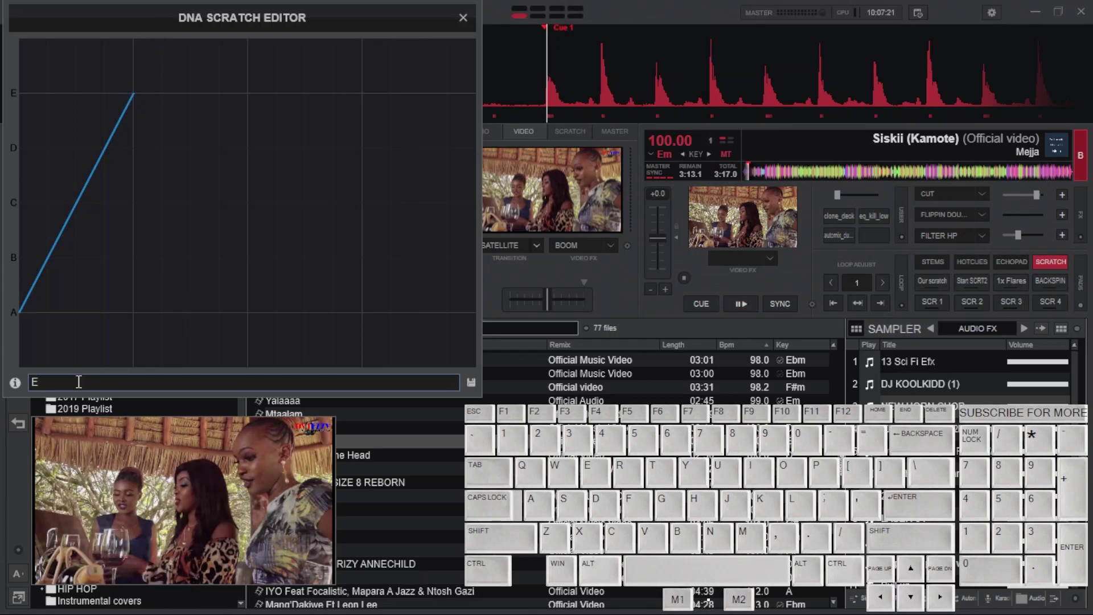
key(a)
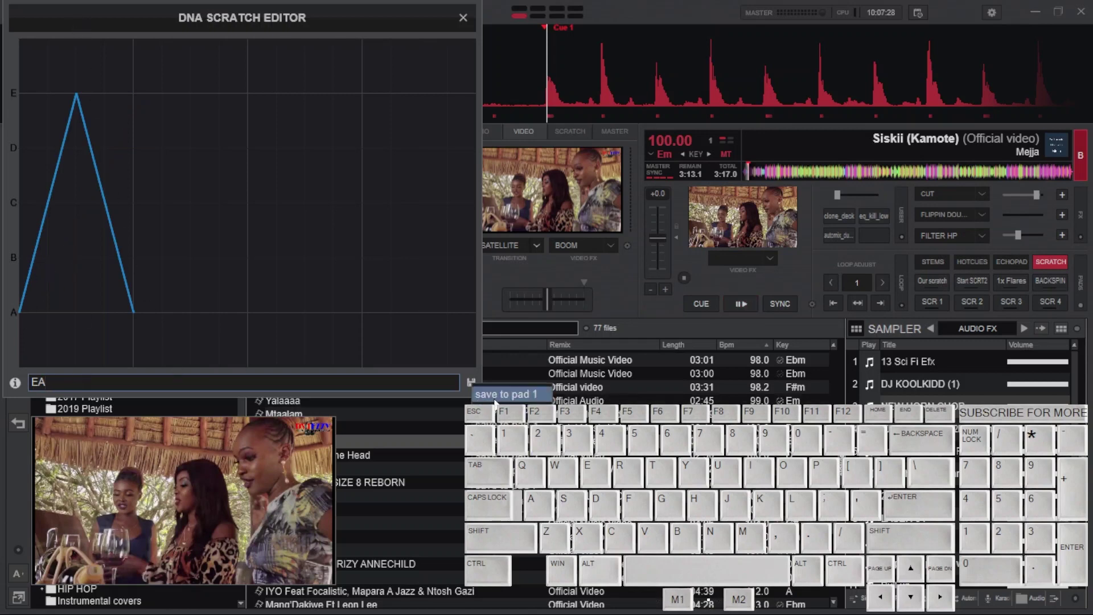
click(679, 326)
click(933, 287)
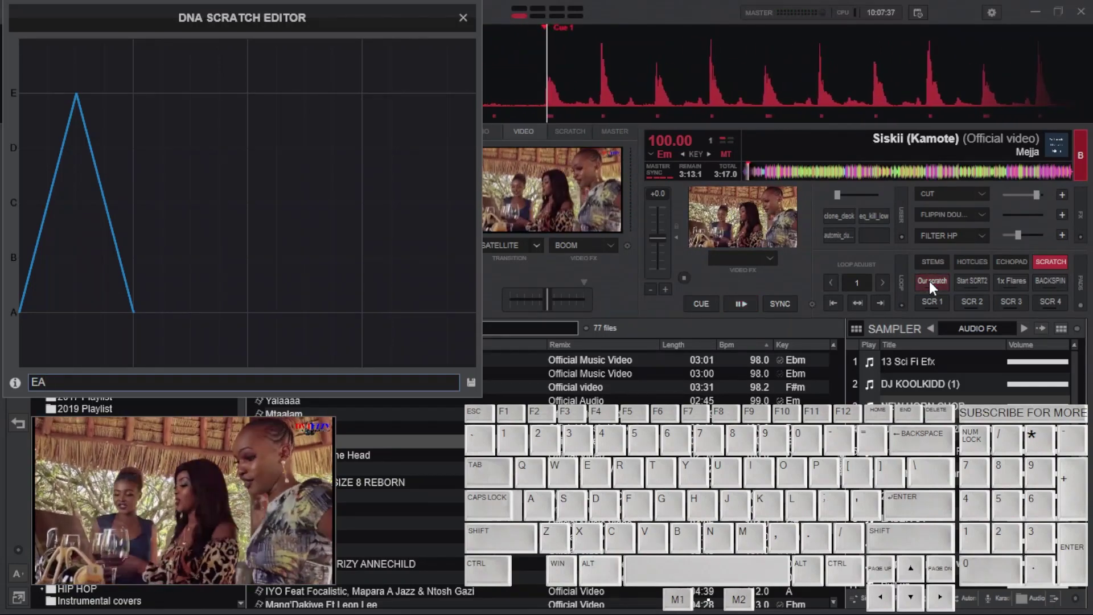
Extend the code to EAEAEAEA and fire the Our scratch pad repeatedly on deck B.
click(63, 386)
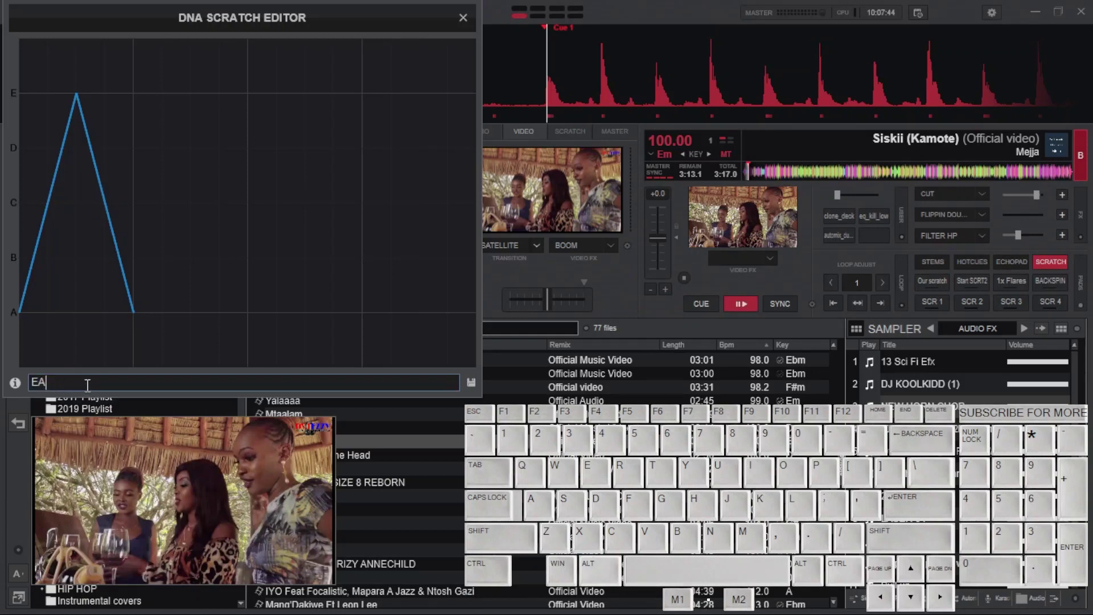
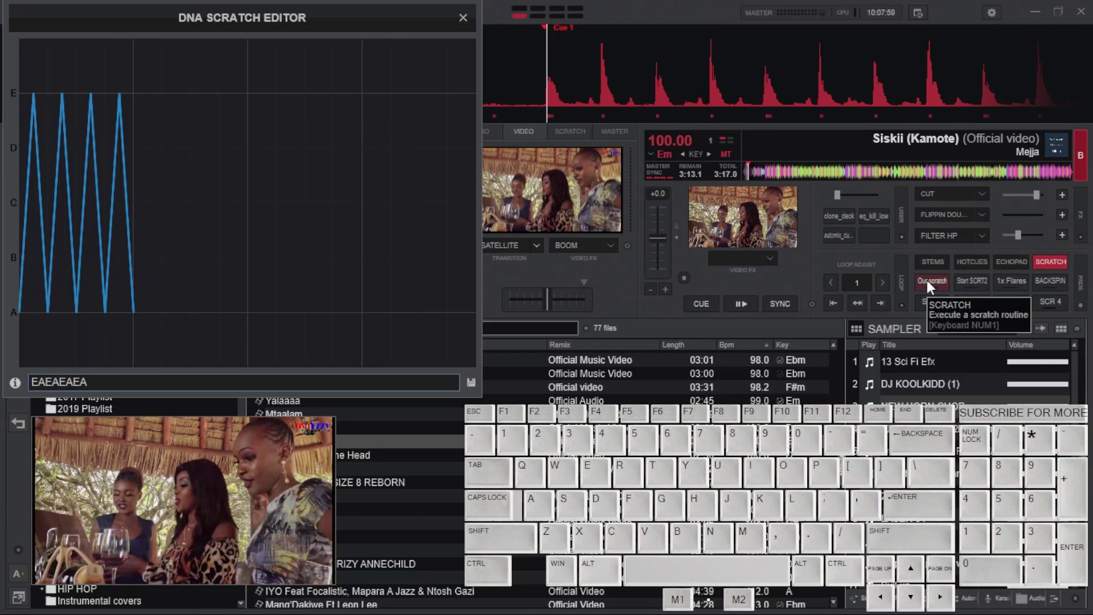
click(932, 286)
click(932, 286)
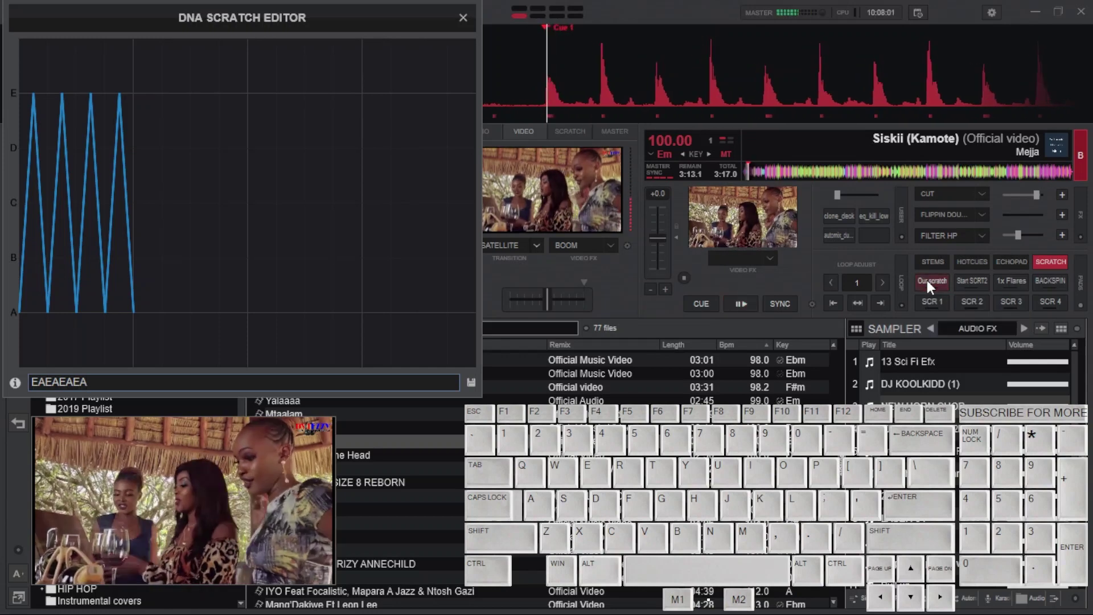
click(932, 285)
click(932, 286)
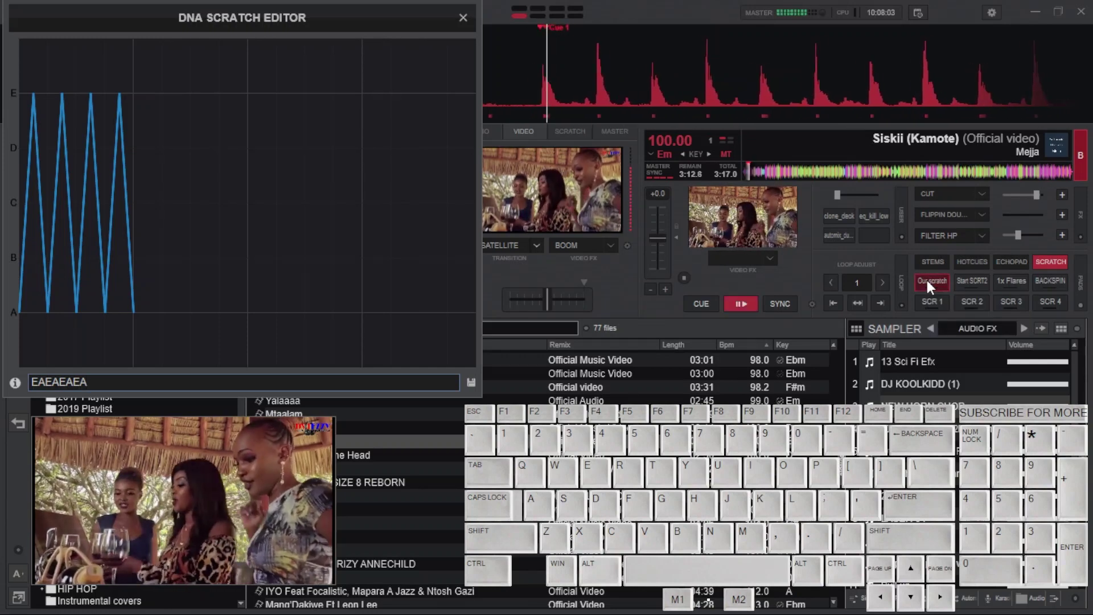
Replace the scratch code with a new E-to-A pattern and trigger it on deck B.
drag(53, 275, 71, 423)
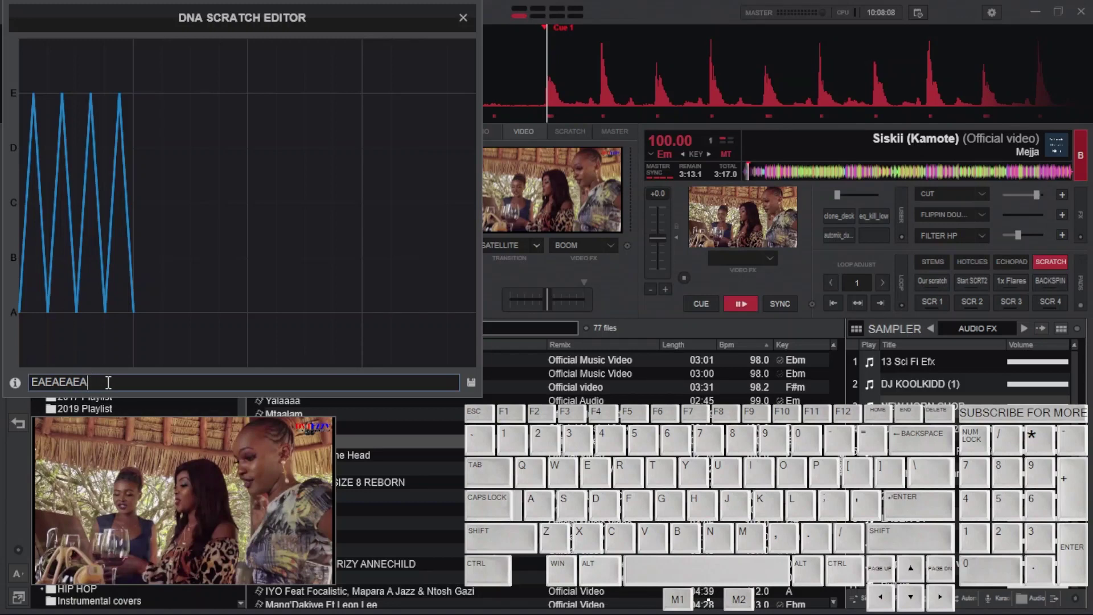
key(e)
key(shift+a)
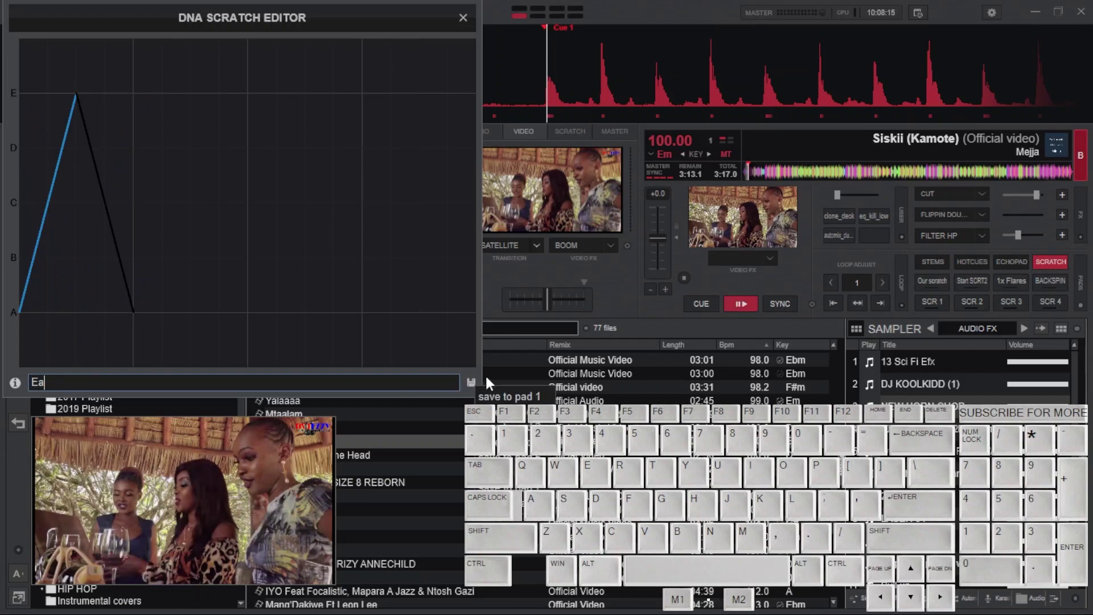
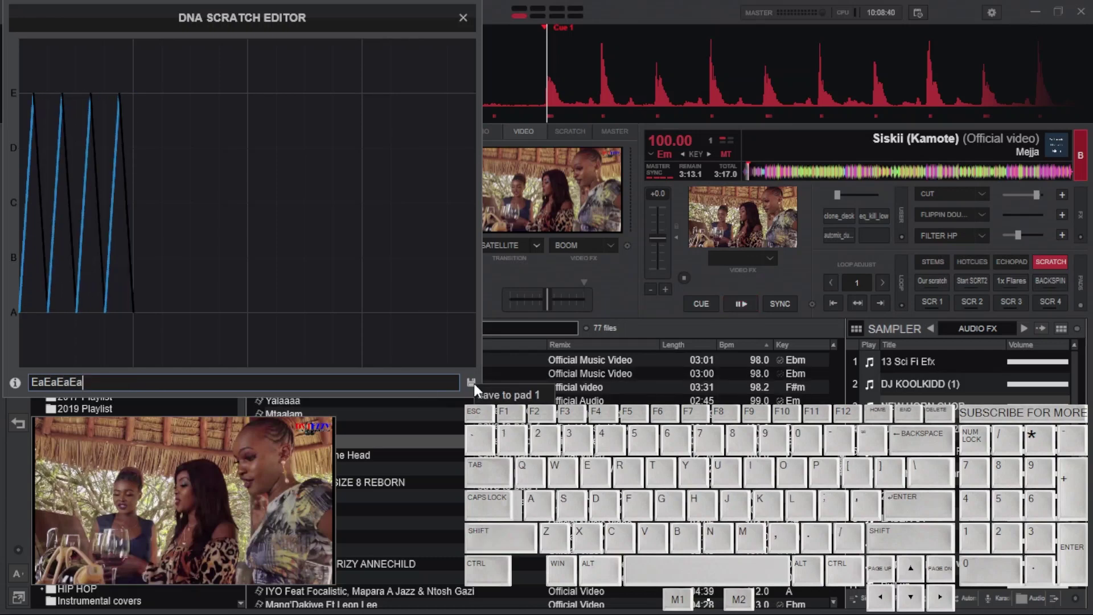
click(662, 326)
click(930, 287)
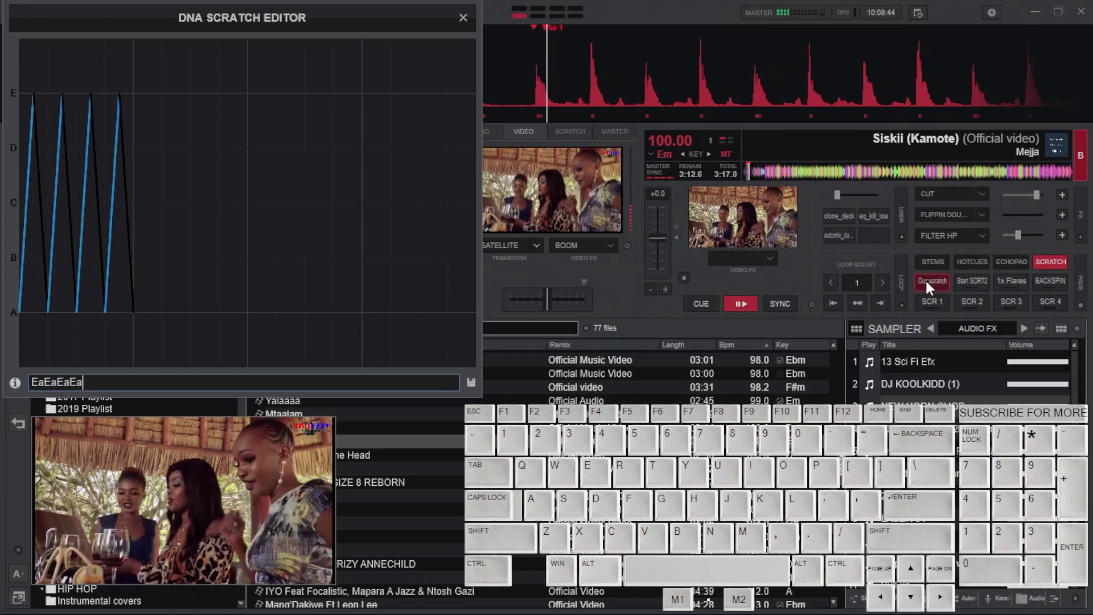
Change the opening strokes to DaDaEADa and test the revised scratch.
click(930, 288)
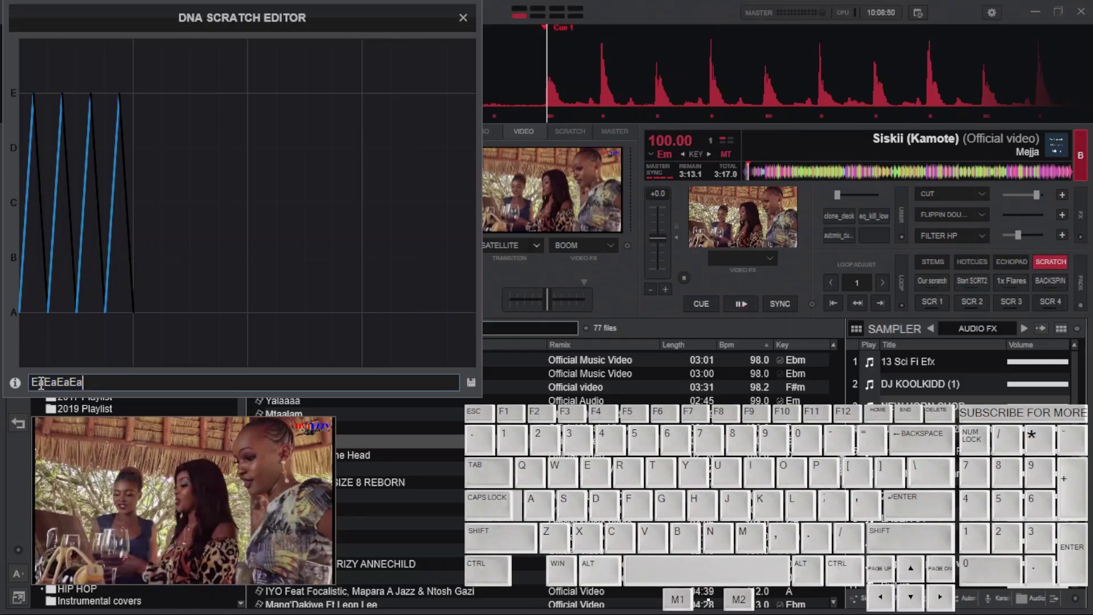
key(BackSpace)
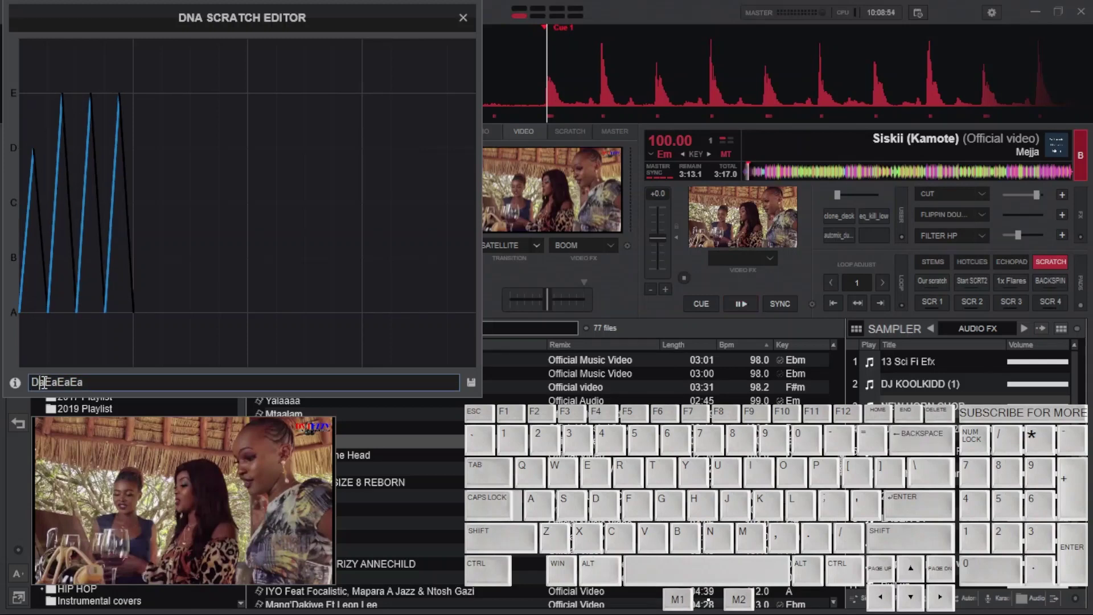
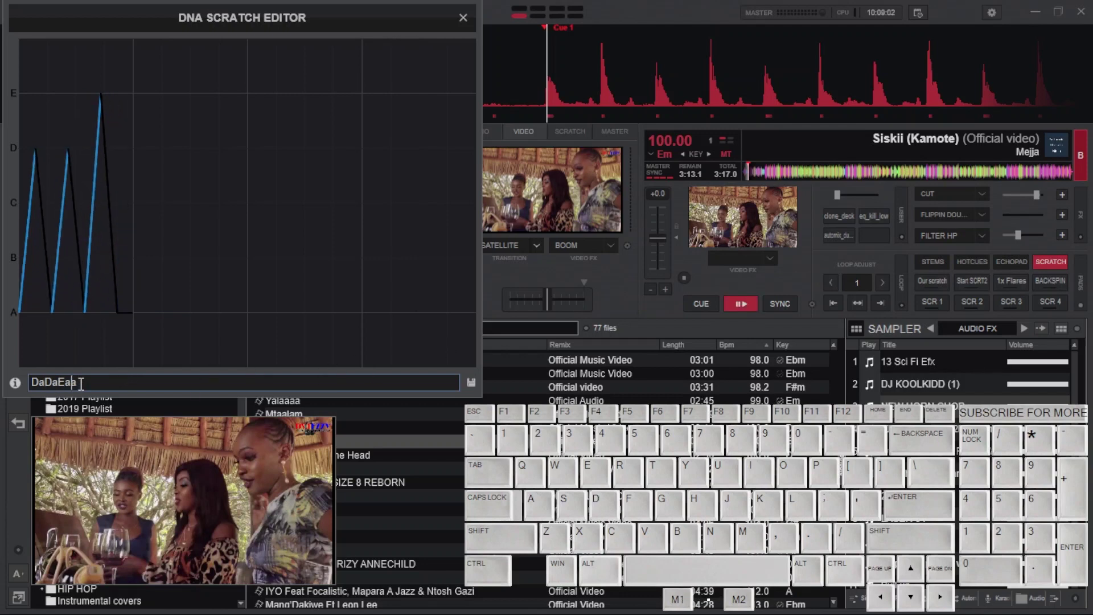
key(d)
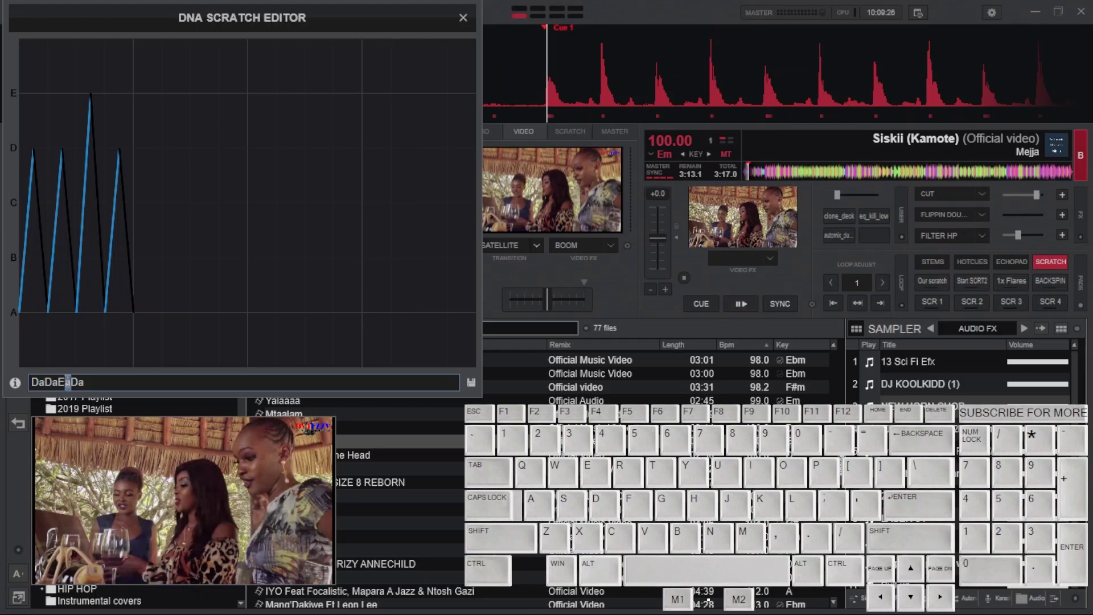
key(a)
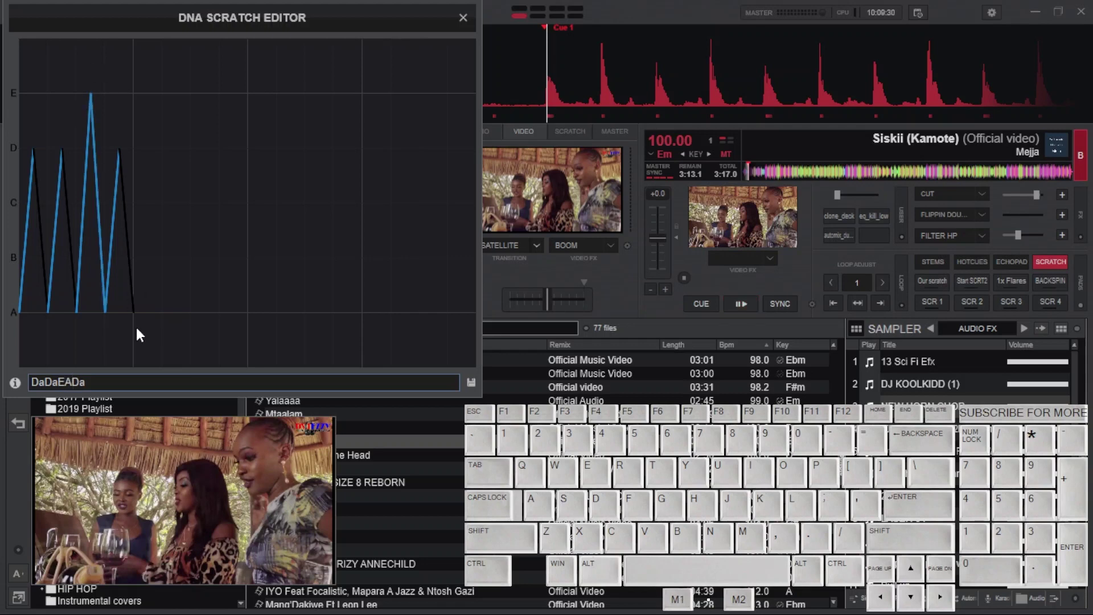
click(476, 392)
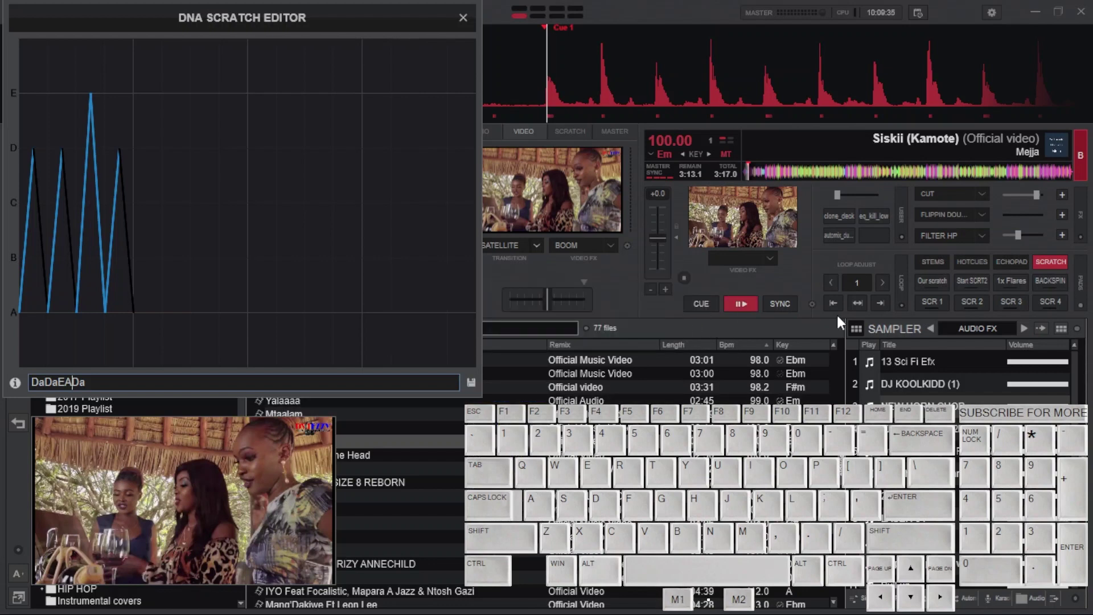
click(933, 287)
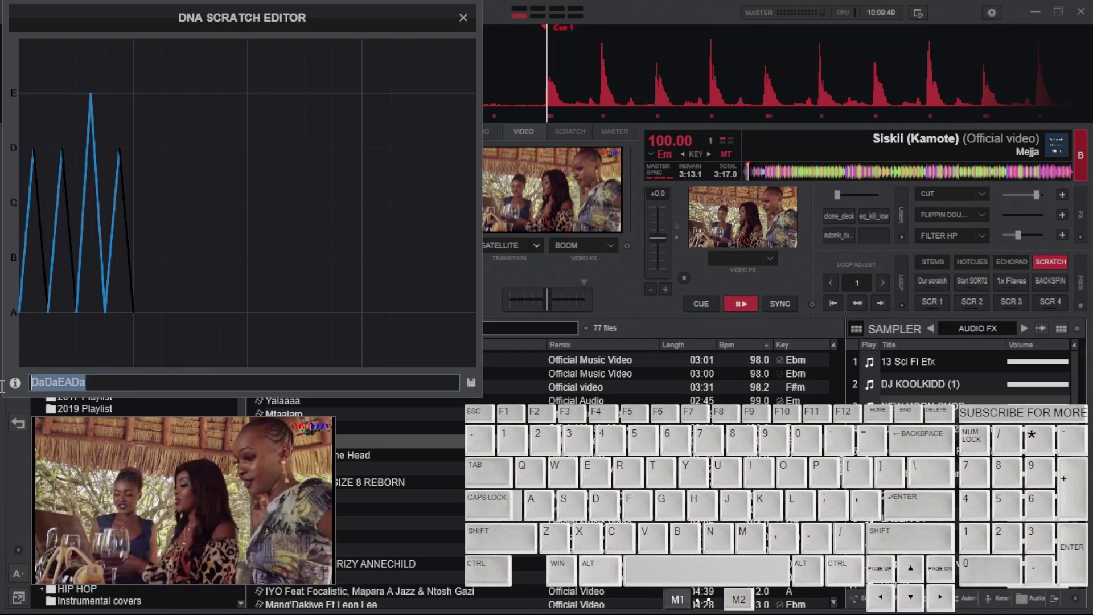
Add a pause and second phrase so the code reads DaDaEADa.DADADADA.
click(101, 388)
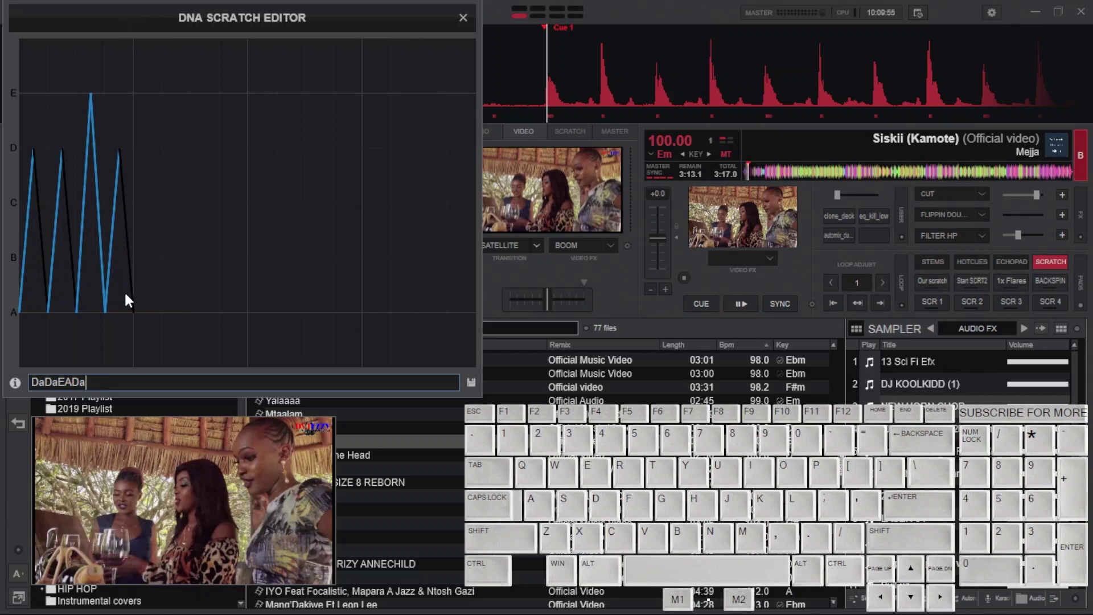
click(99, 387)
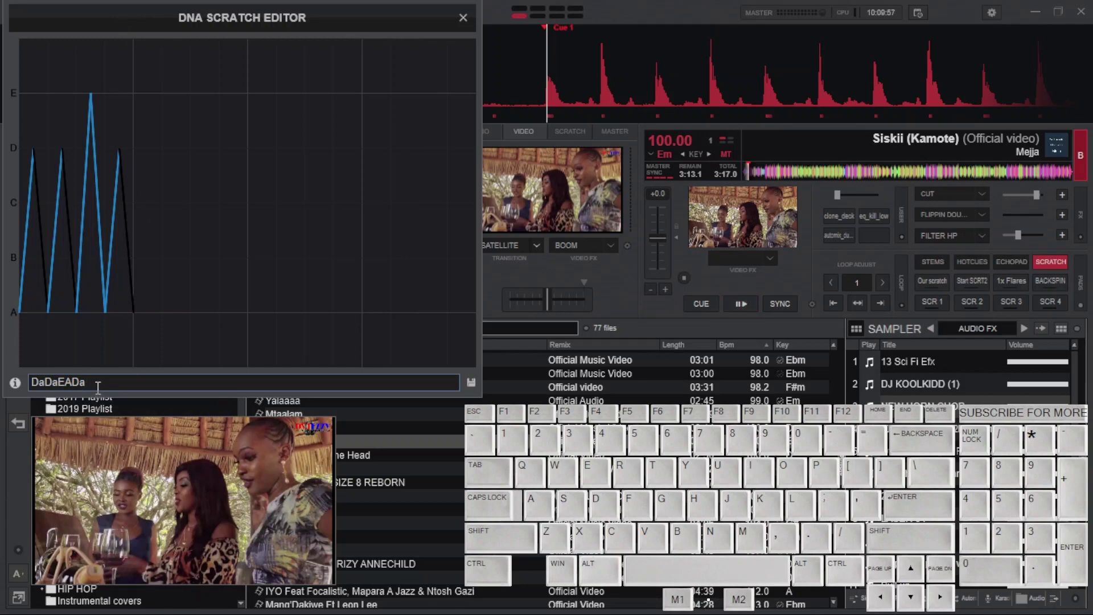
key(.)
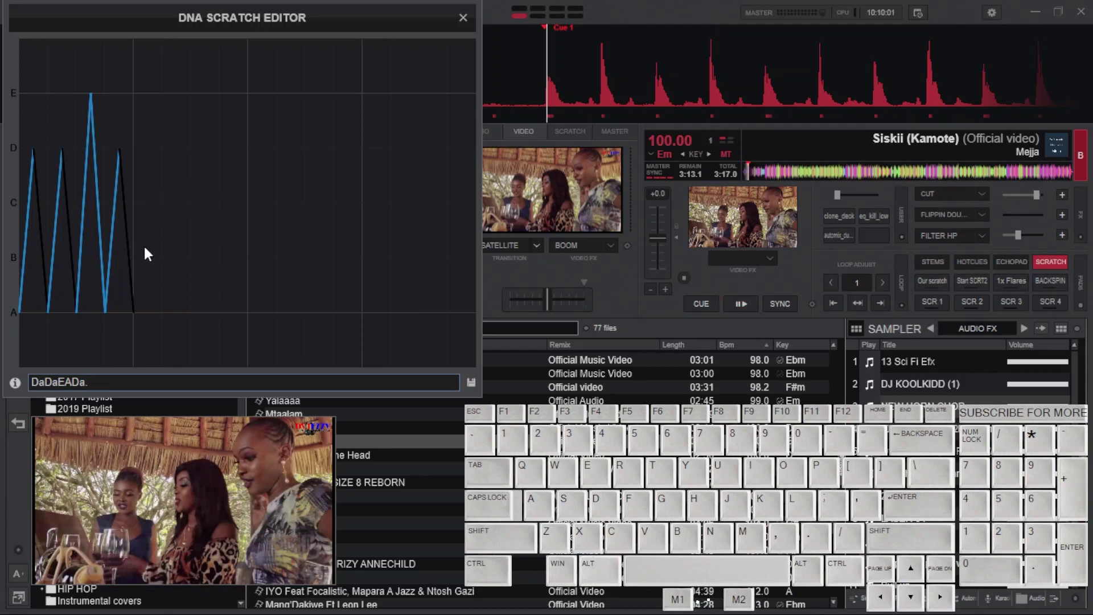
click(99, 379)
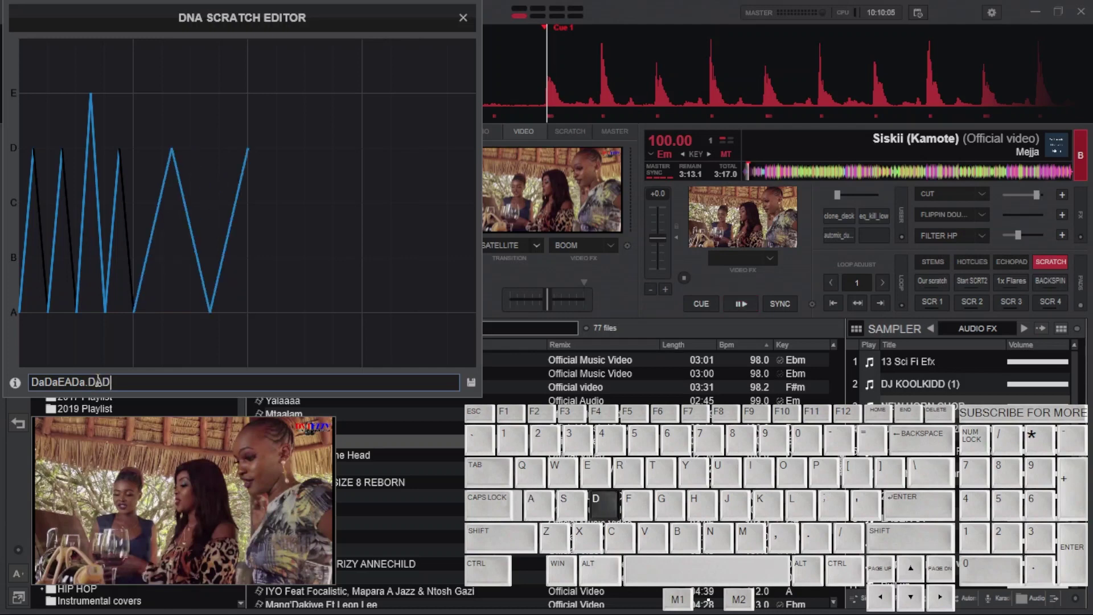
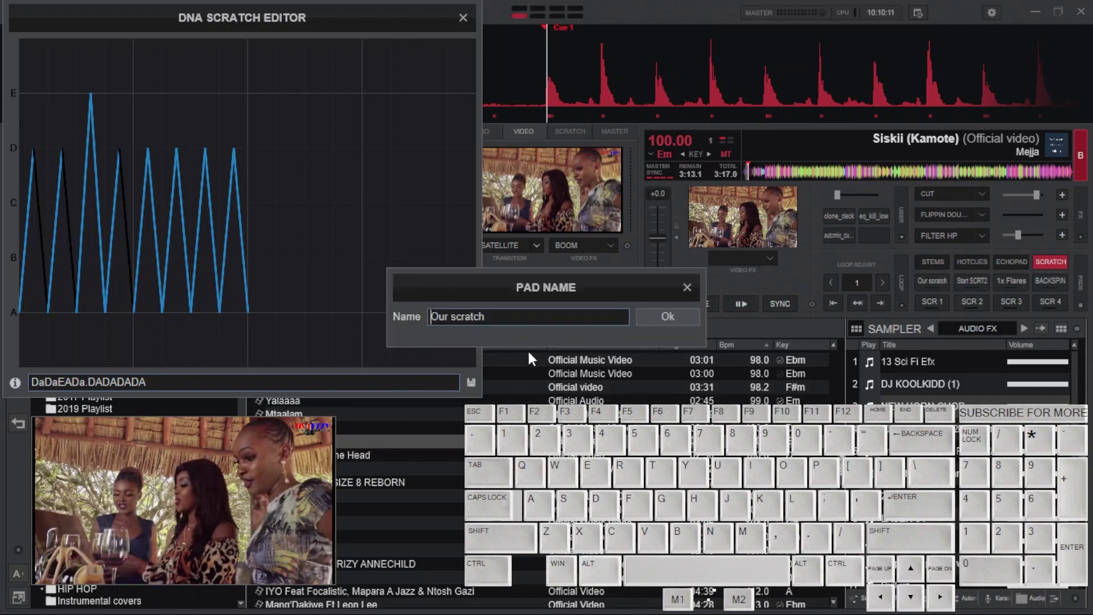
Dismiss the pad name prompt and fire the DaDaEADa.DADADADA scratch on deck B.
click(672, 331)
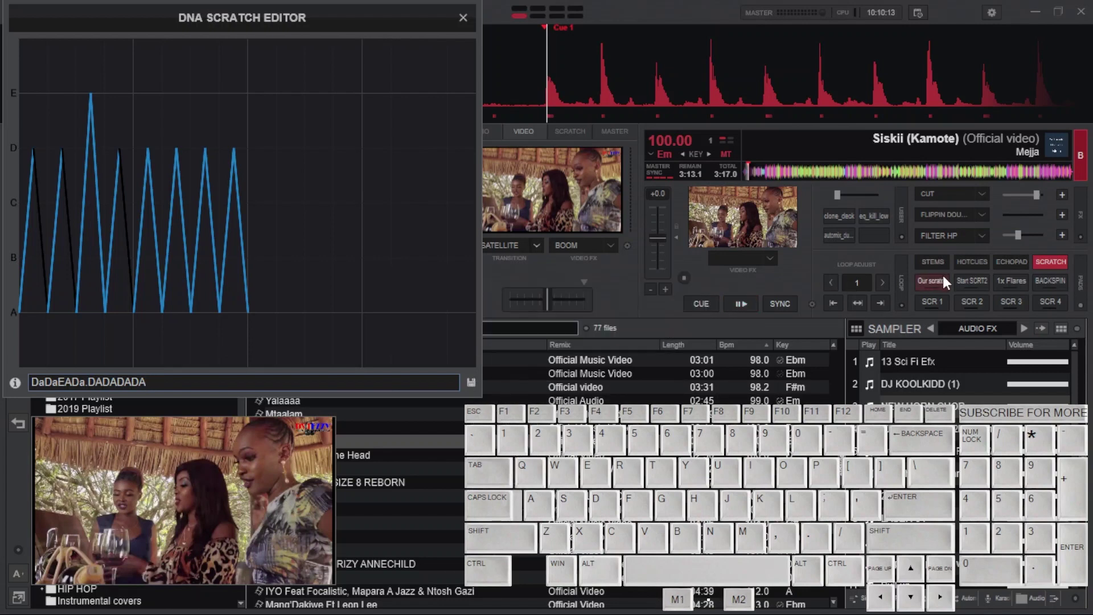
click(944, 288)
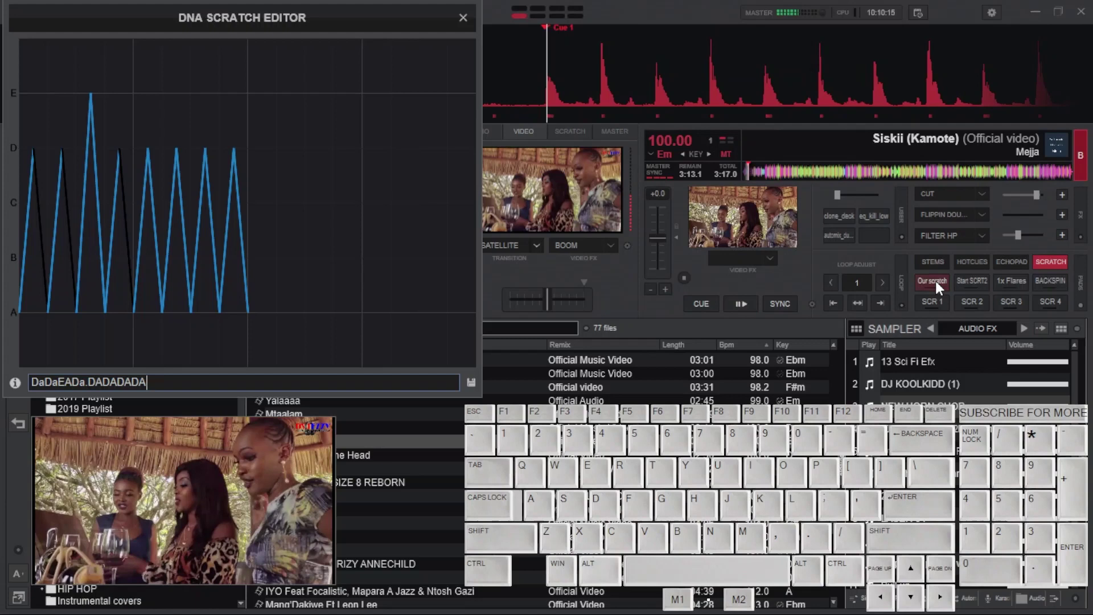
click(943, 288)
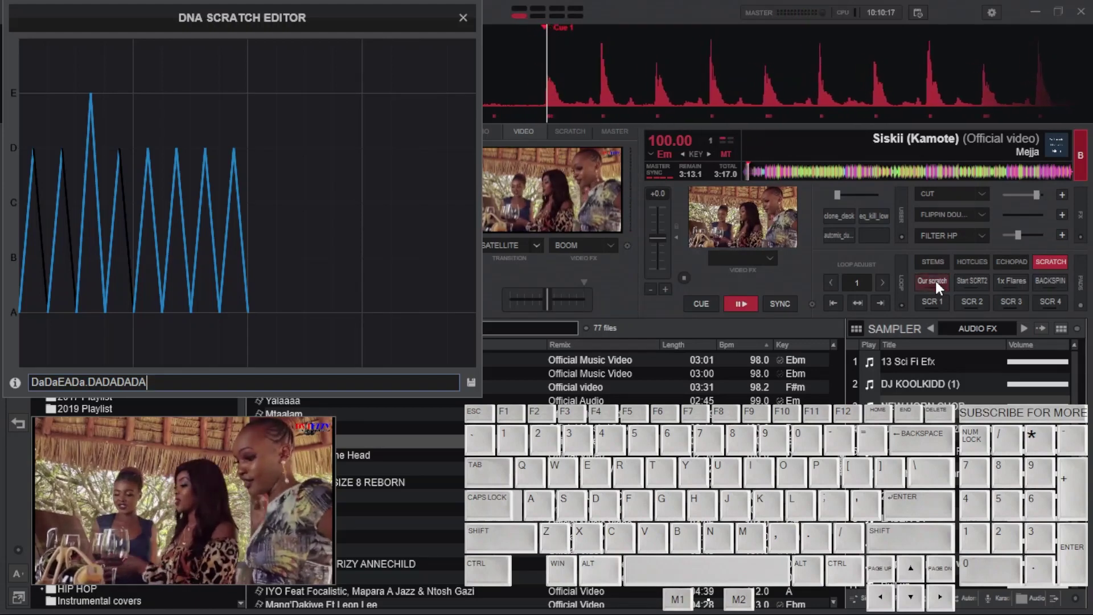
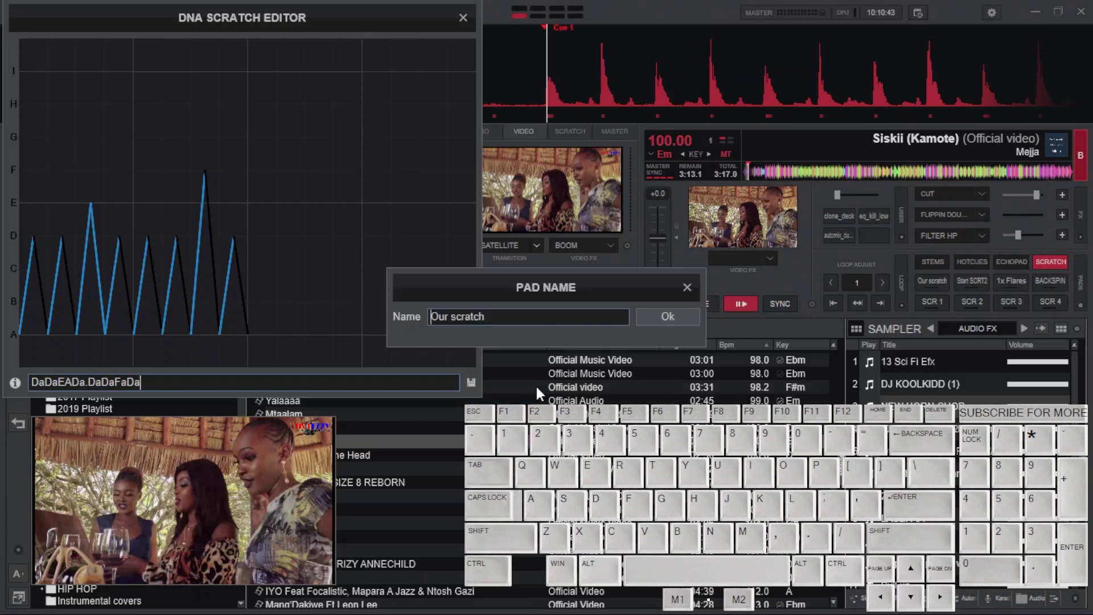
Revise the ending to DaDaFaDa with a higher F peak and fire the pad repeatedly.
click(684, 316)
click(945, 289)
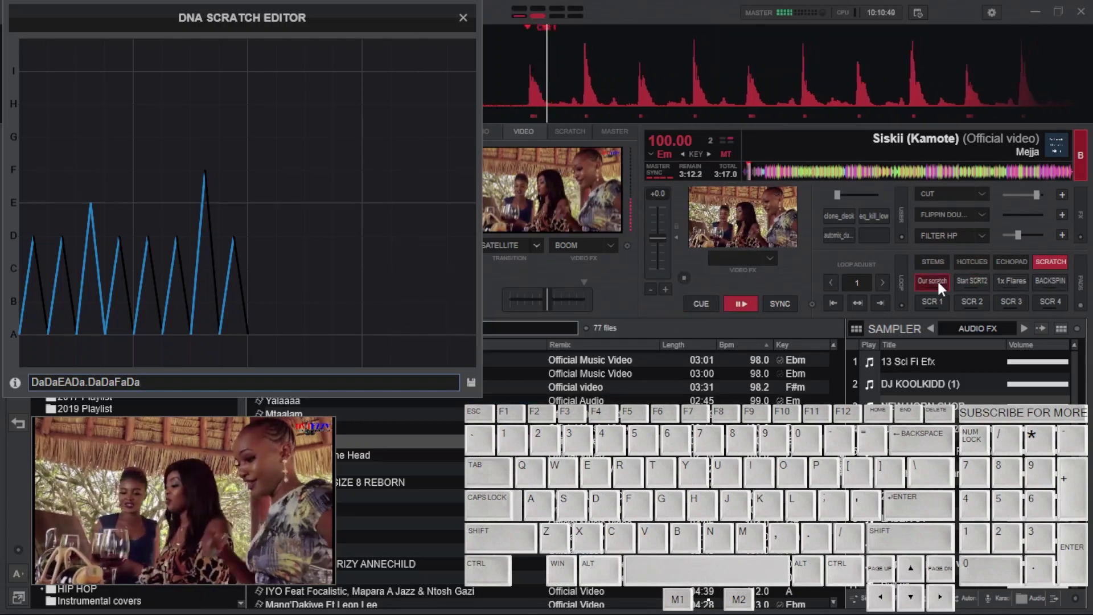
click(945, 289)
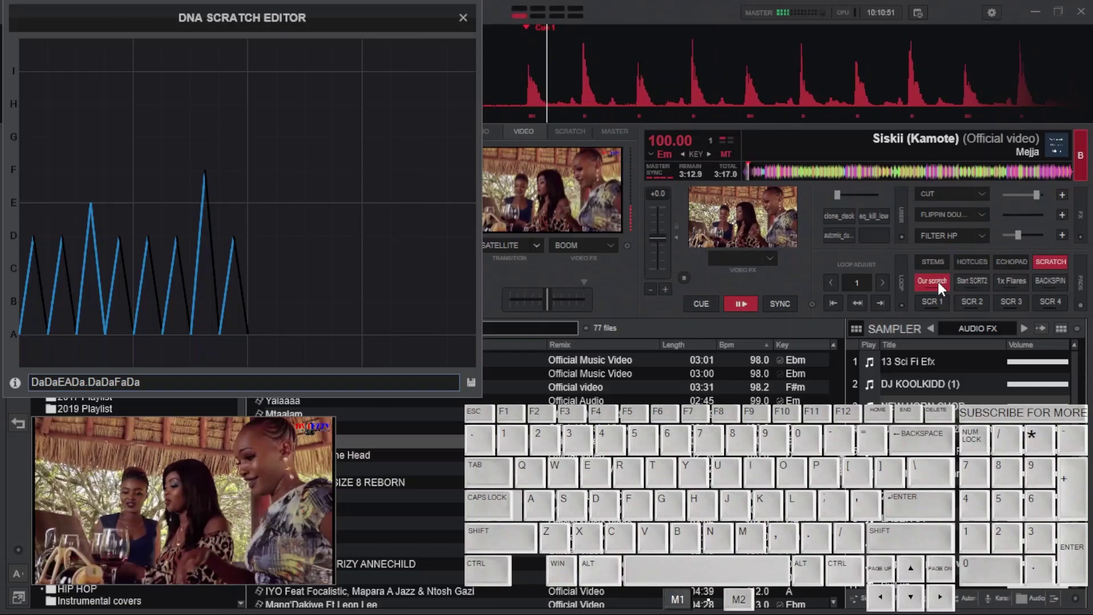
click(946, 289)
click(945, 289)
click(945, 290)
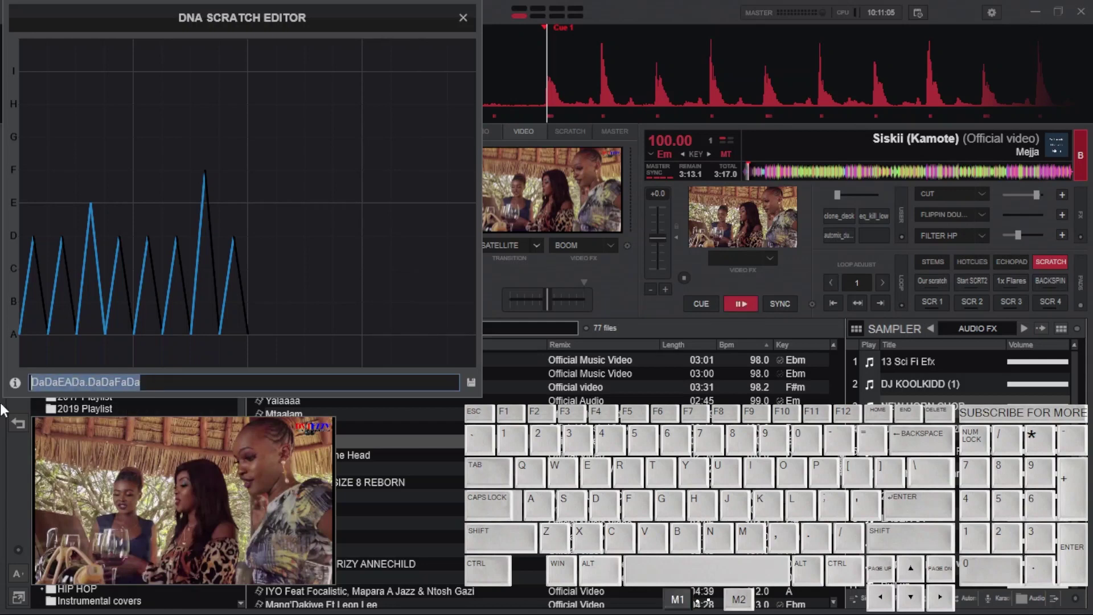
Write a reverse backspin pattern starting -DA and play it on deck B.
key(BackSpace)
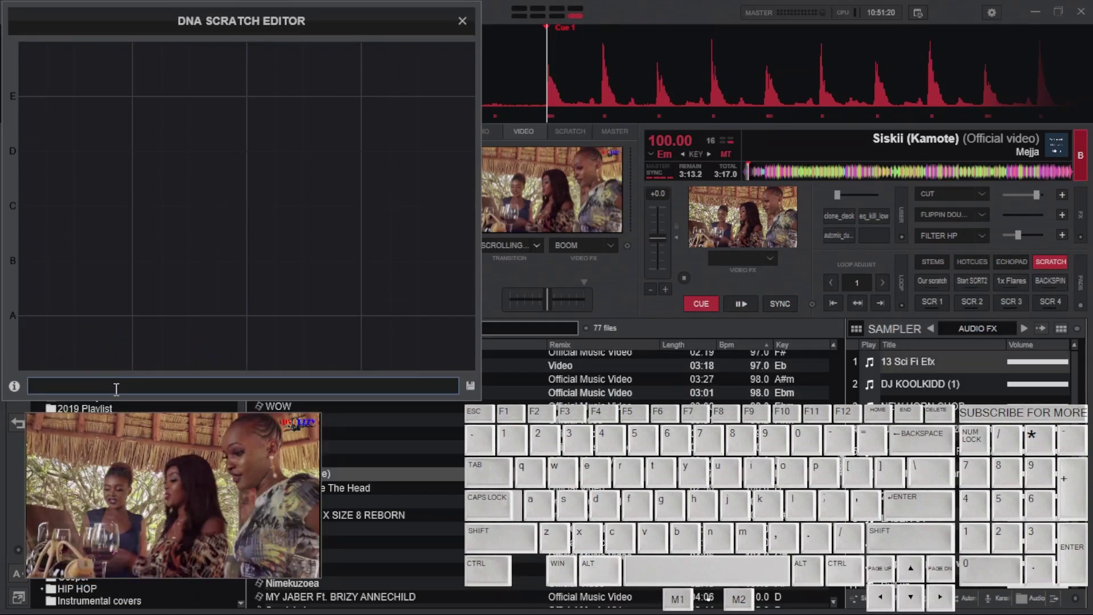
key(-)
key(Caps_Lock)
key(d)
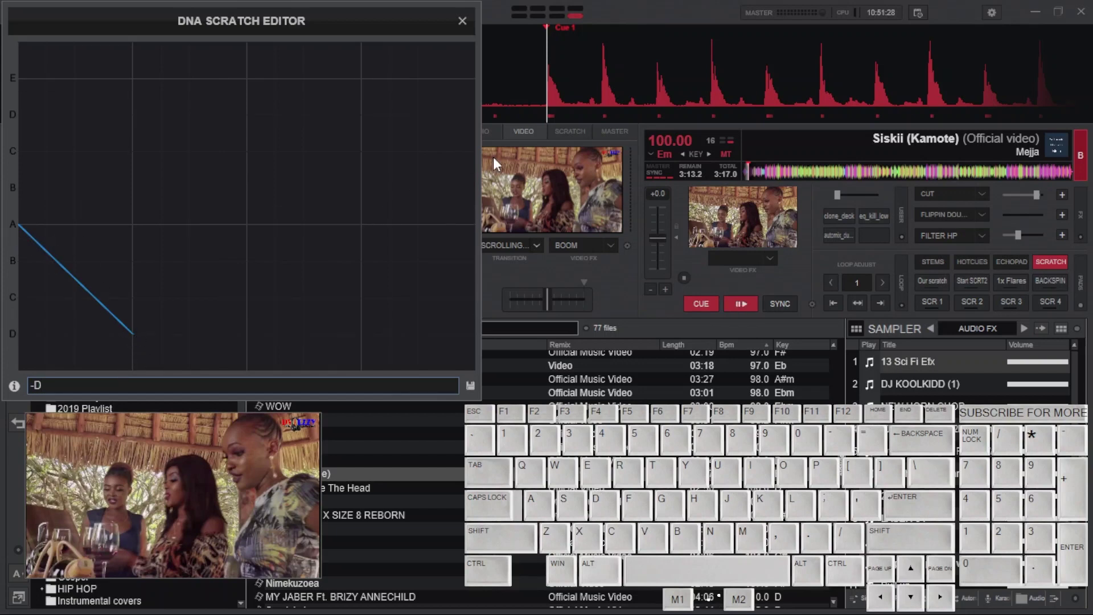
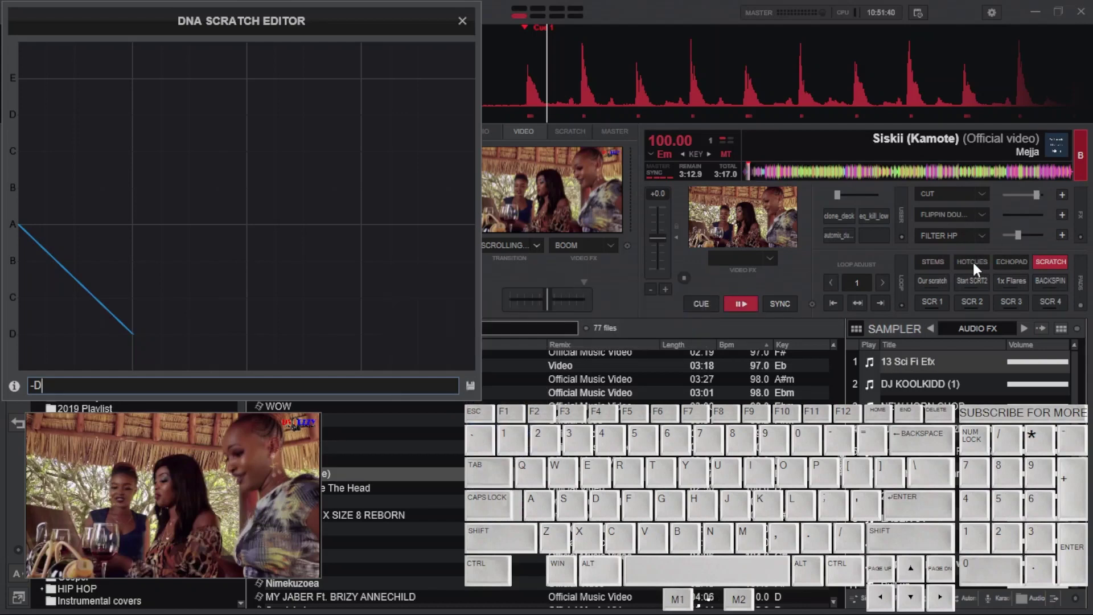
click(1065, 286)
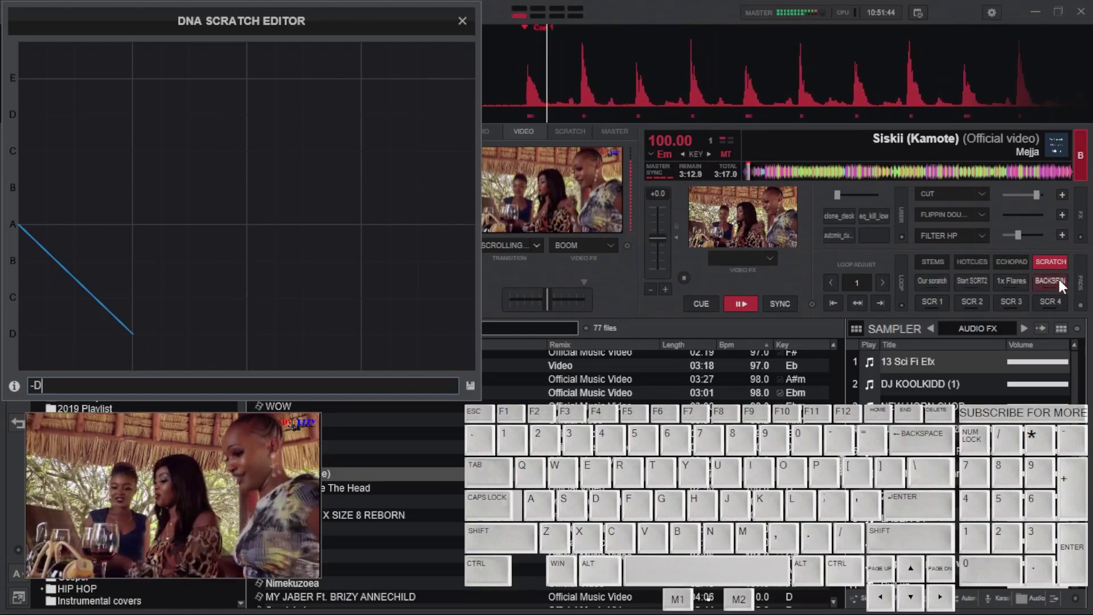
click(1064, 285)
click(1066, 284)
click(1066, 284)
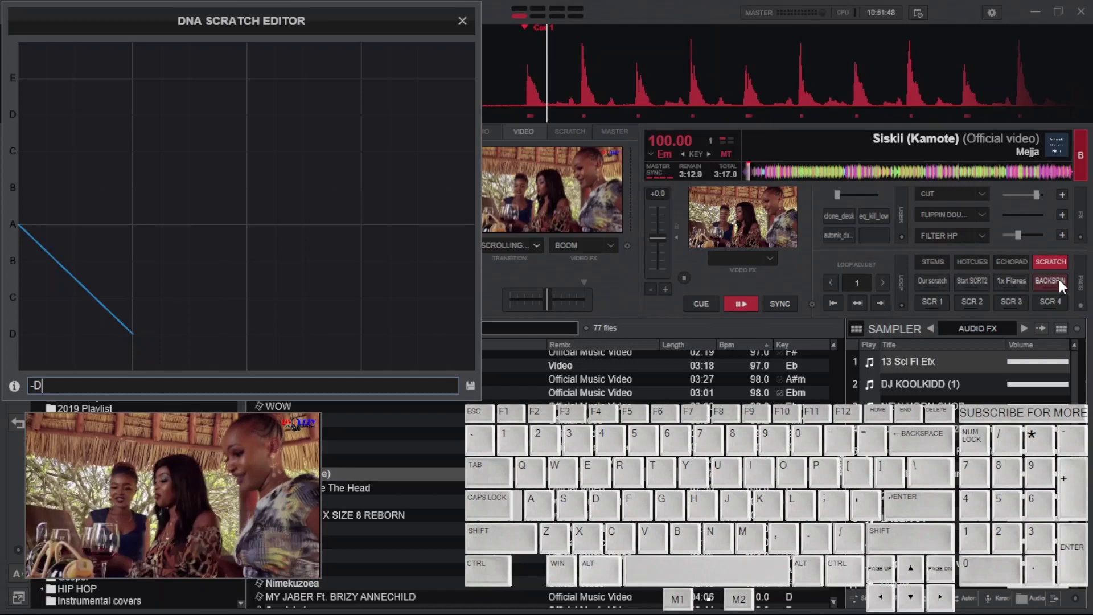
Complete the code as -DADADADA, save the pad as BACKSPIN, and test it.
click(63, 388)
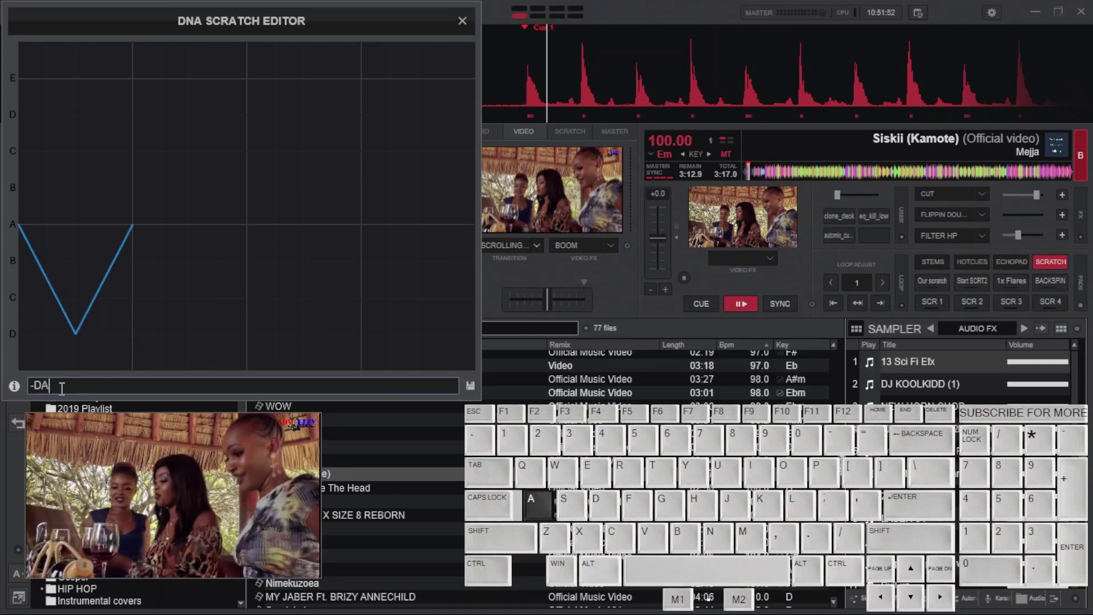
key(d)
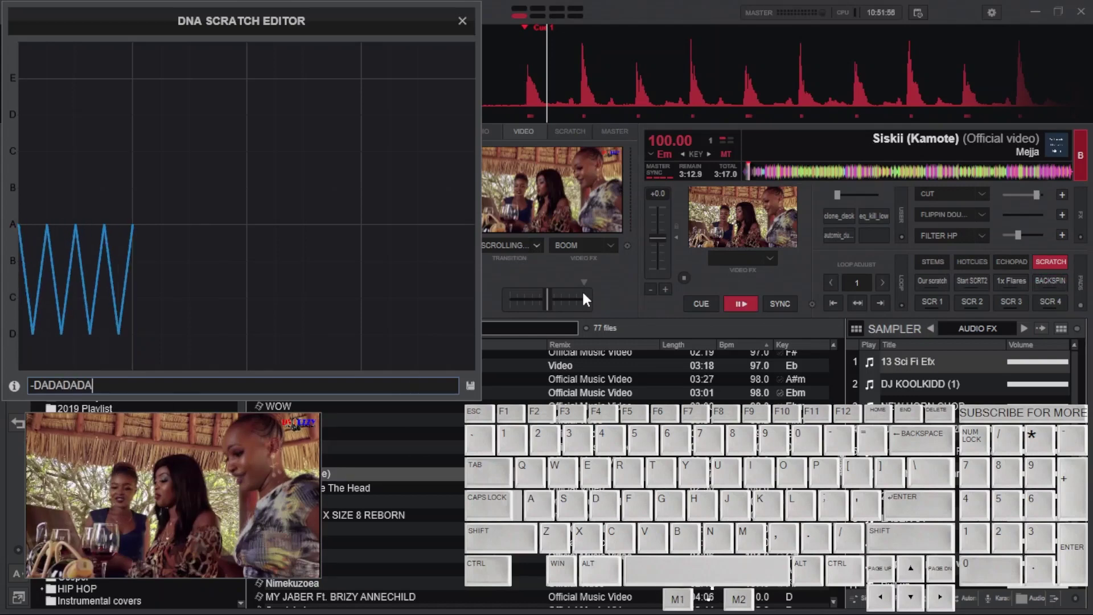
double_click(472, 392)
double_click(475, 397)
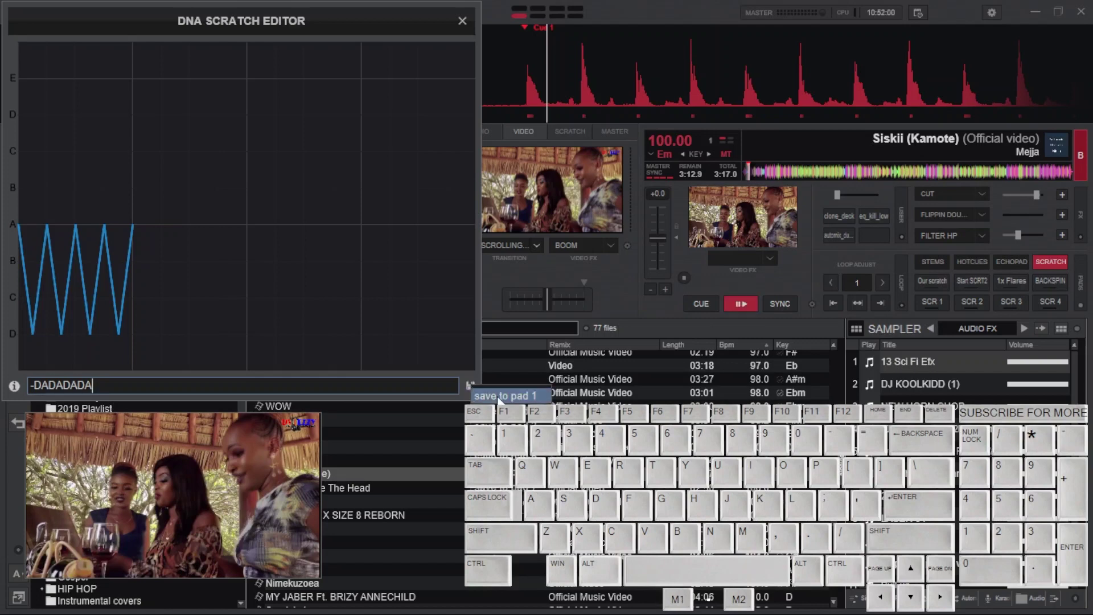
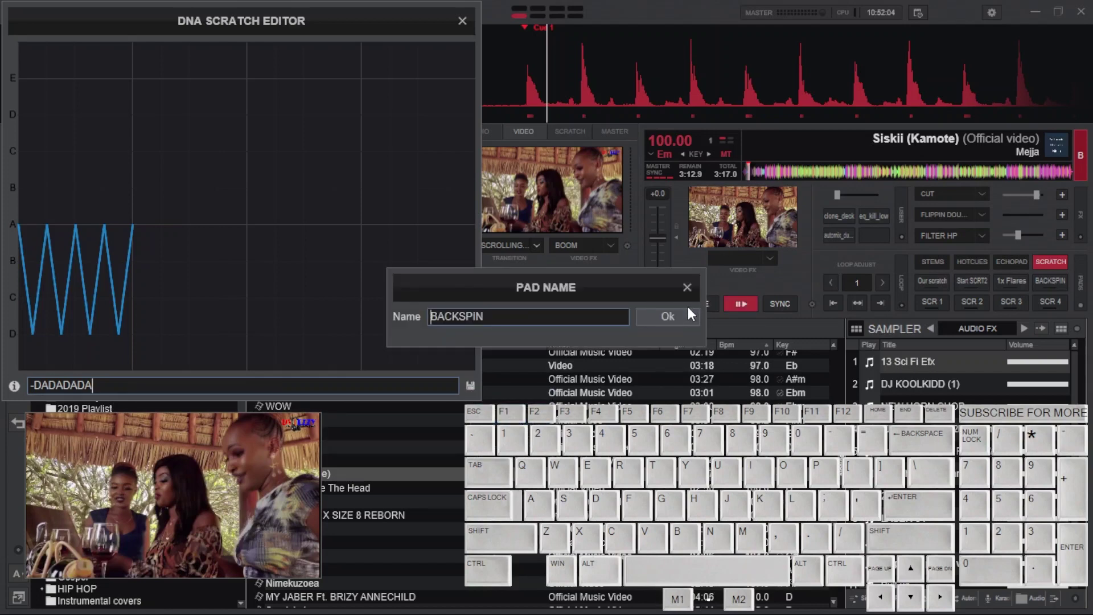
click(691, 321)
click(1064, 290)
click(1065, 290)
click(1064, 290)
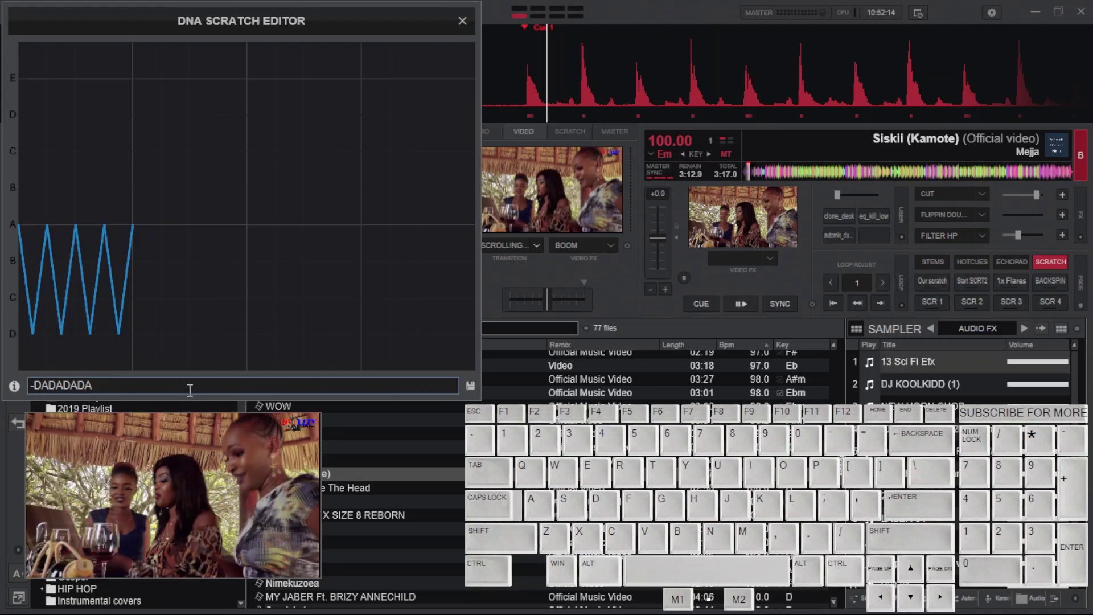
Clear the editor's code field to start a new scratch pattern.
click(191, 389)
key(BackSpace)
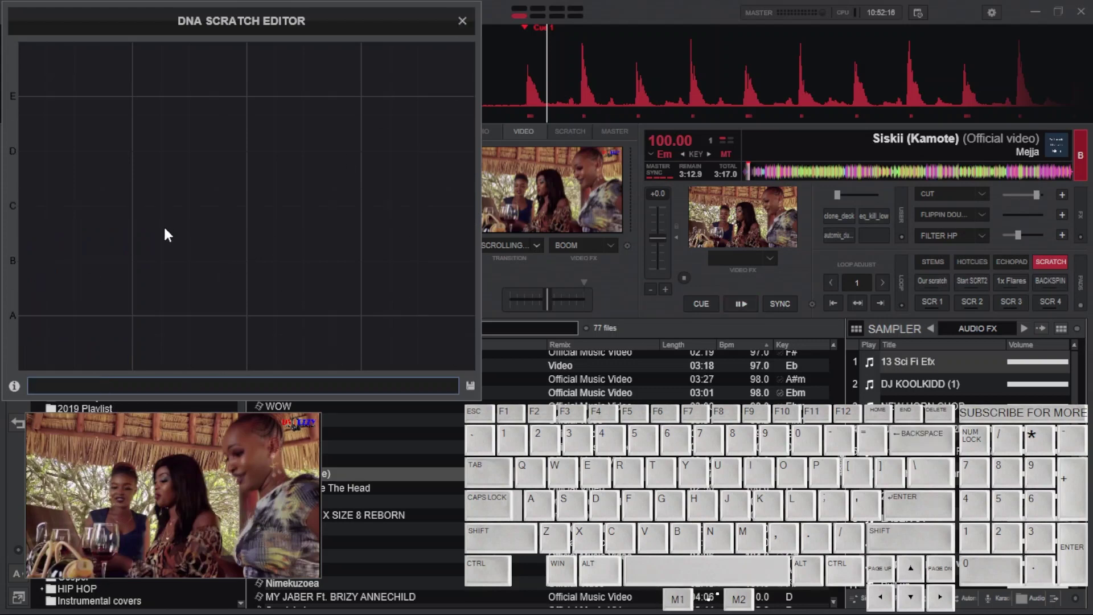
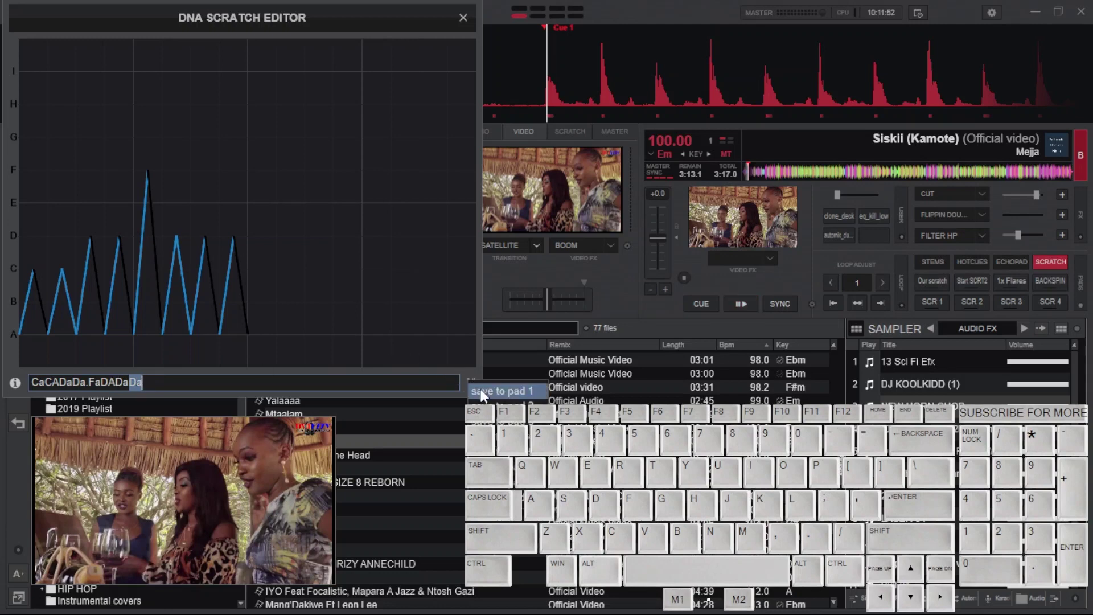
Confirm the CaCADaDa.FaDADaDa pattern and play it with the Our scratch pad on deck B.
click(688, 322)
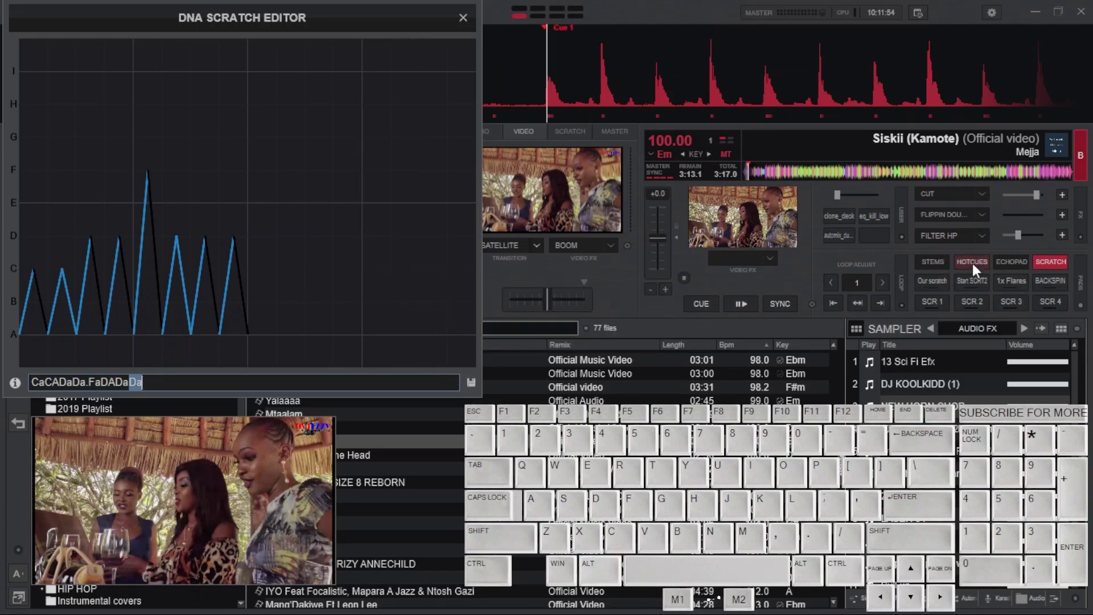
click(929, 290)
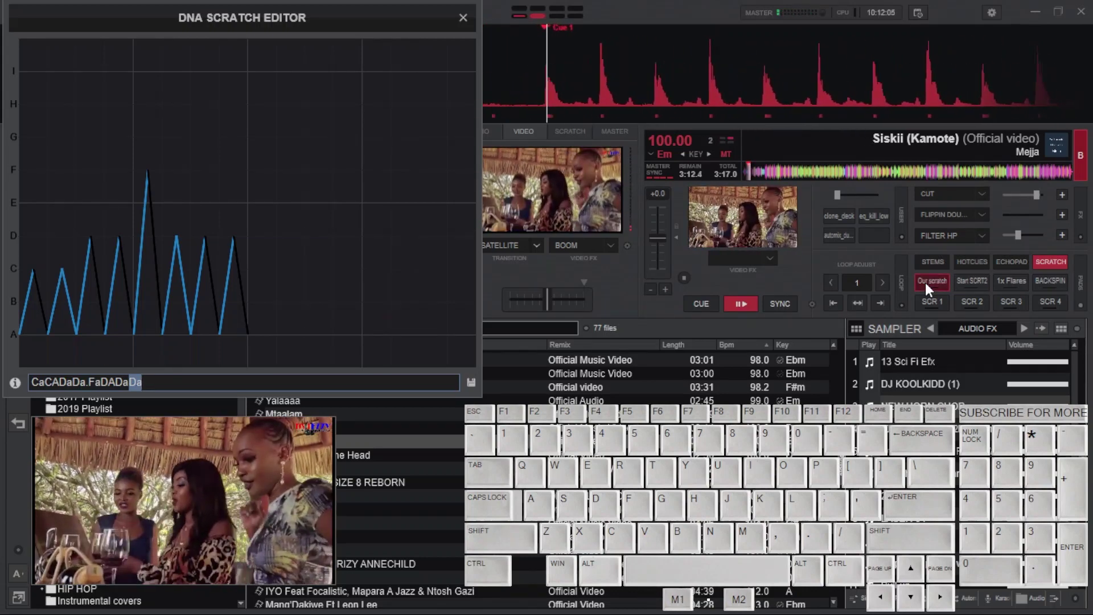
Paste DdADdA.aaFADaDa as the Start SCRT2 pad code, fire it repeatedly, then stop deck B.
key(BackSpace)
key(ctrl+v)
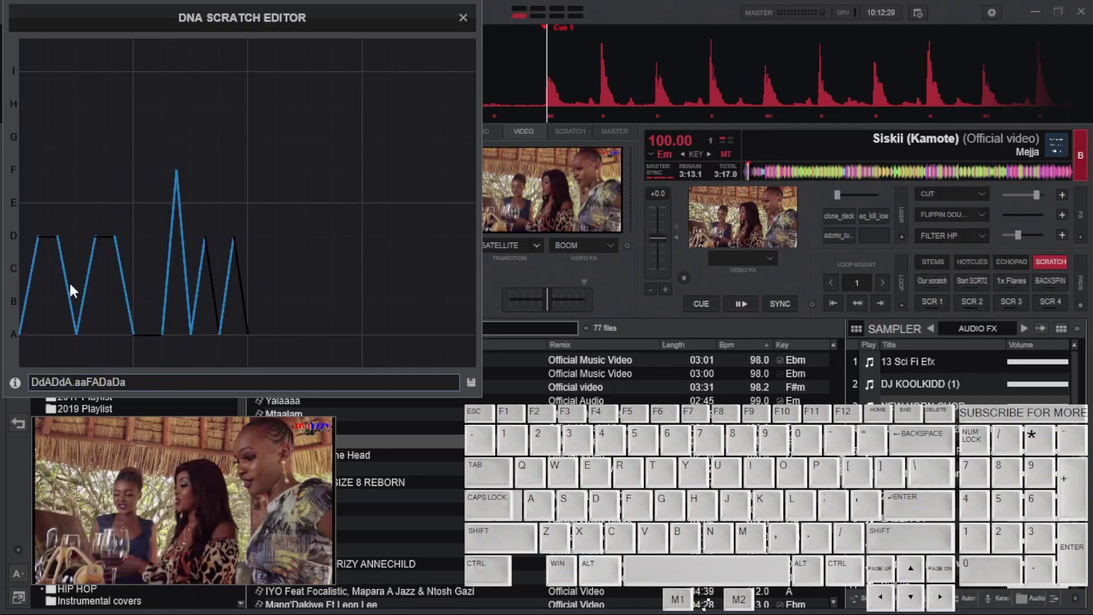
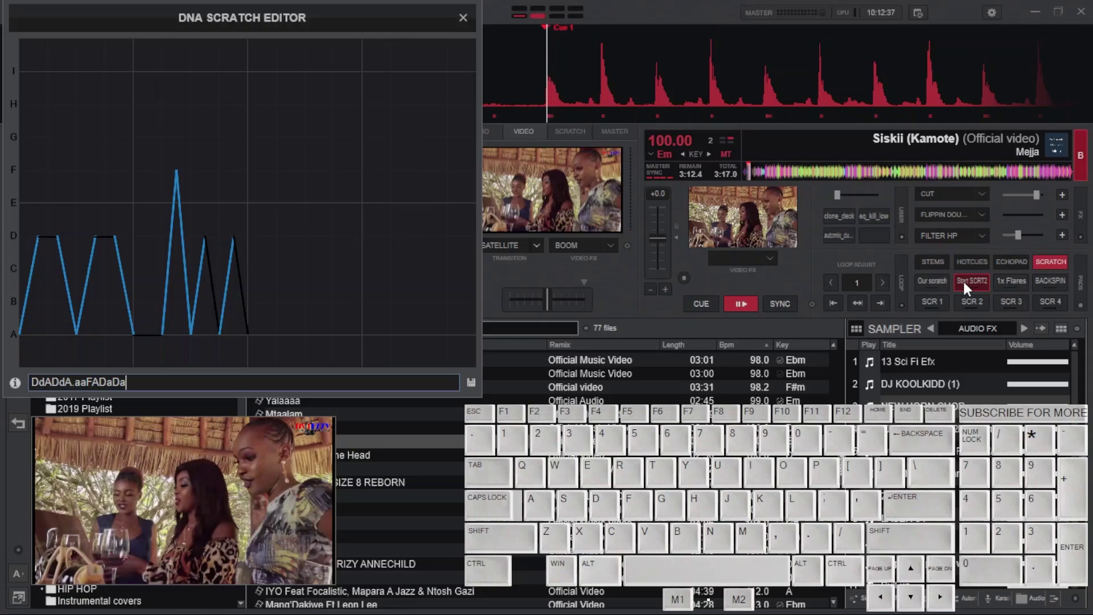
click(970, 288)
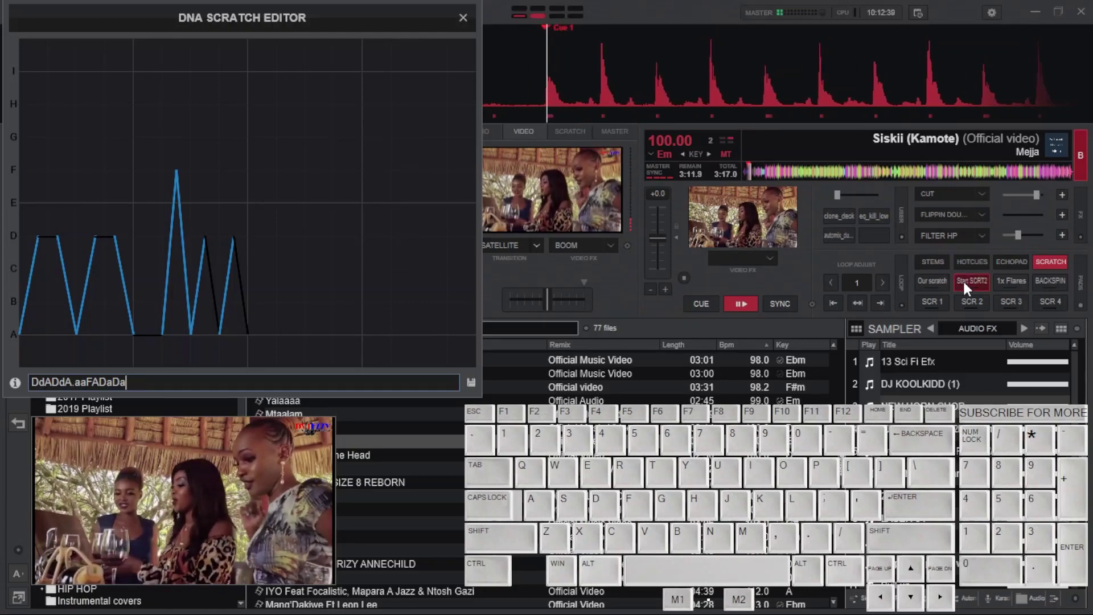
click(969, 287)
click(969, 288)
click(969, 287)
click(969, 288)
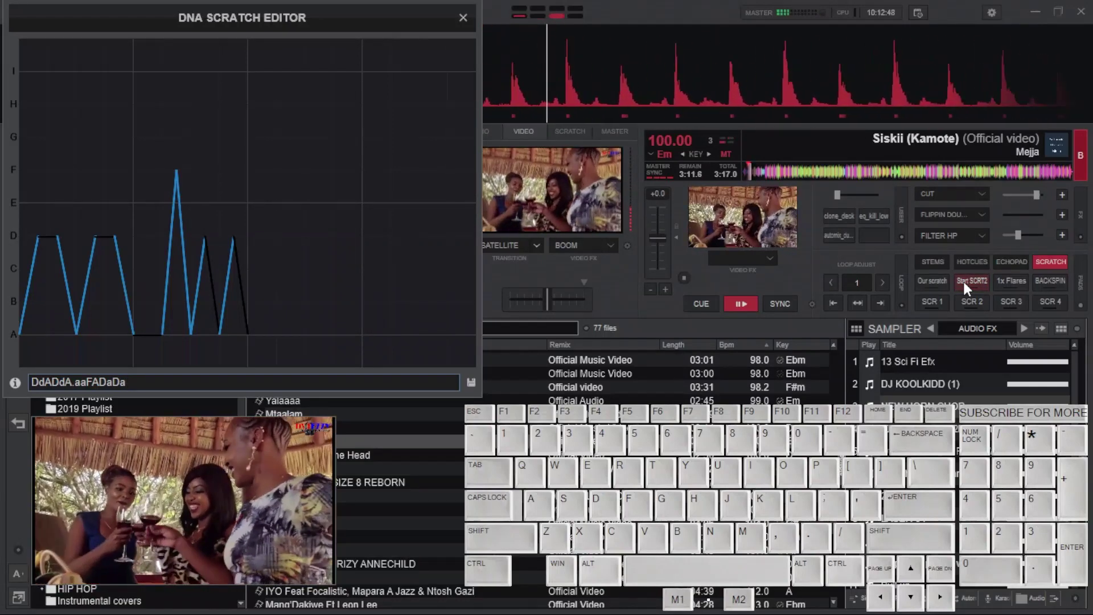
key(c)
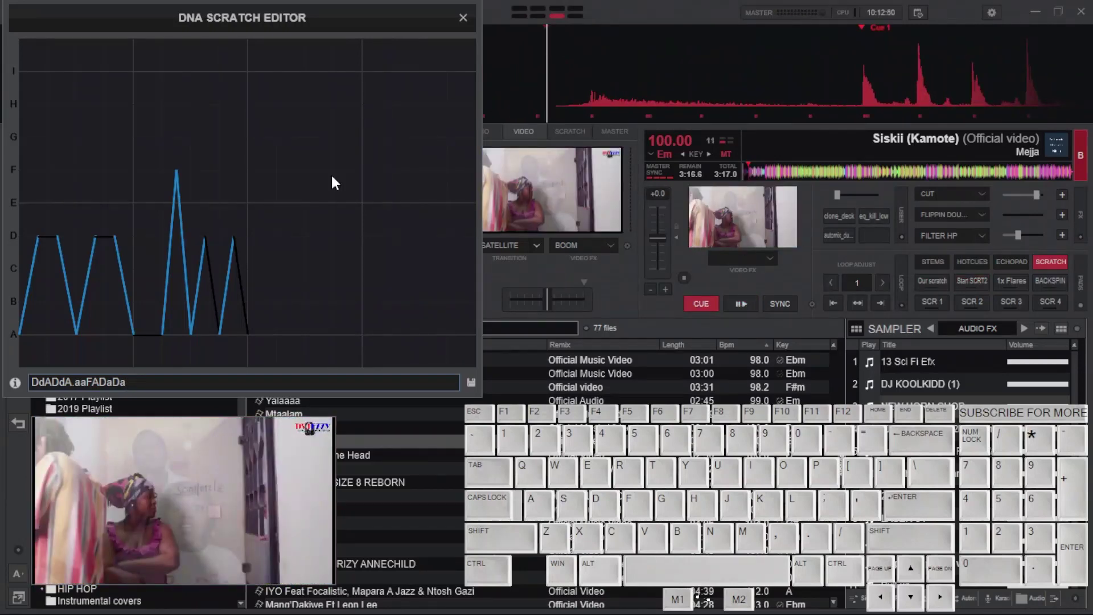
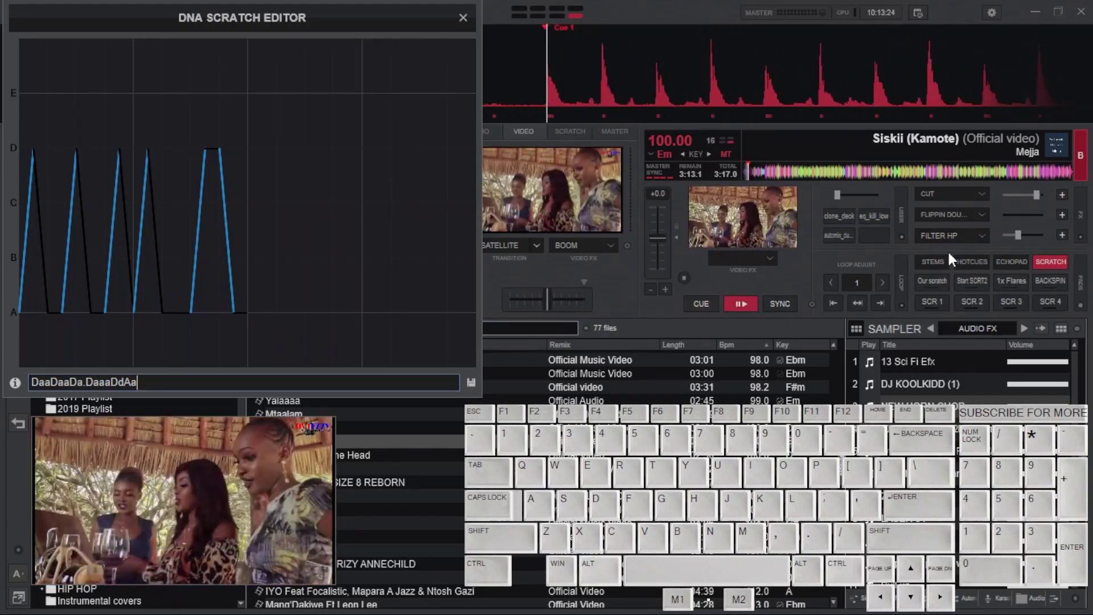
Fire deck B's SCR 3 pad twice to audition the new DaaDaaDa.DaaaDdAa scratch.
click(1020, 305)
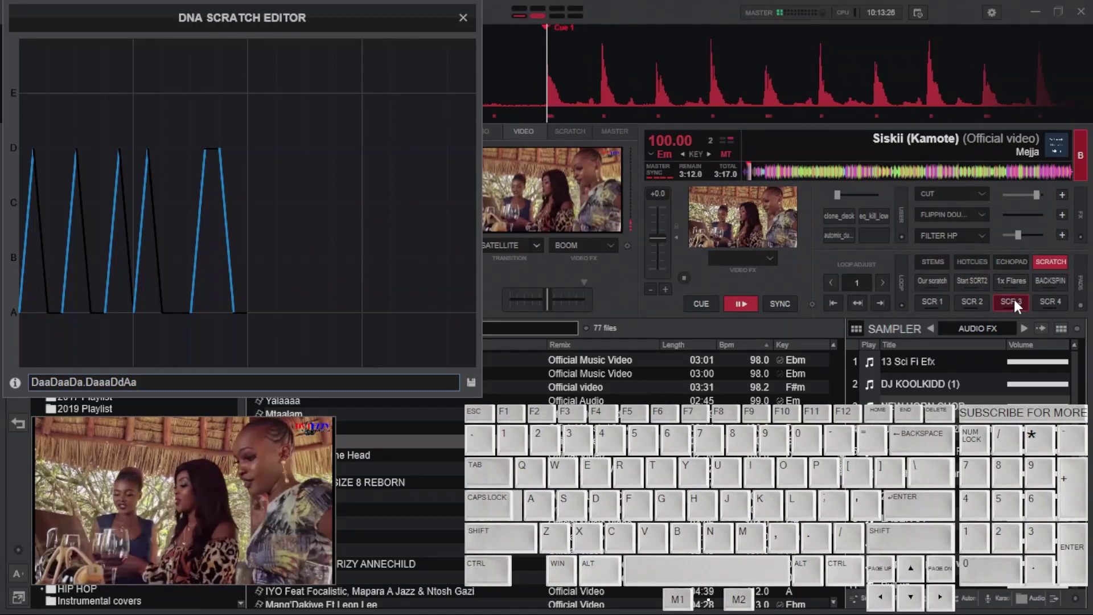
click(1018, 306)
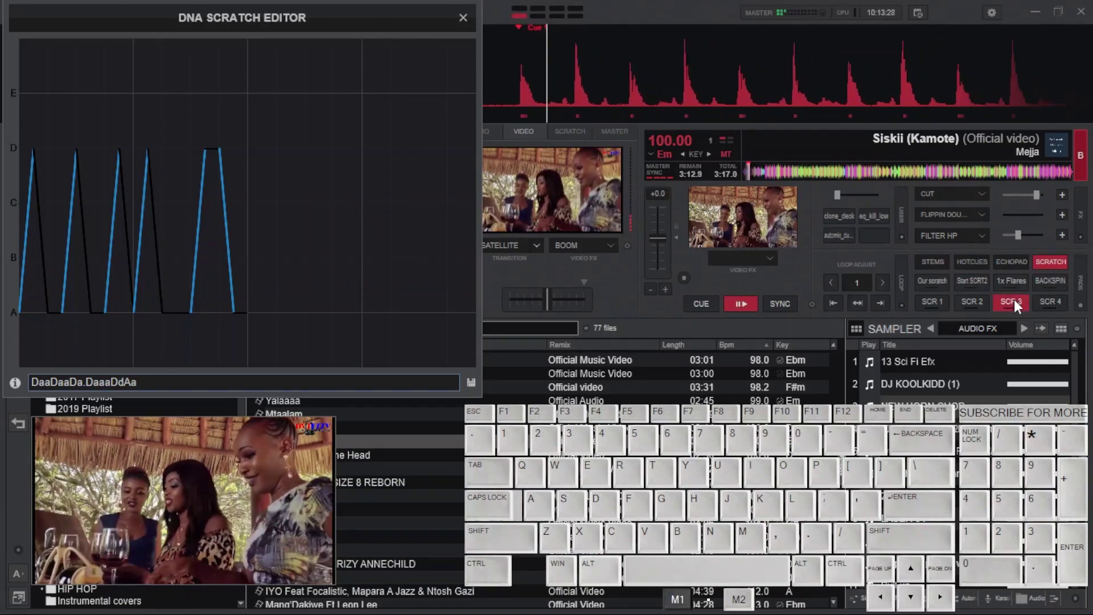
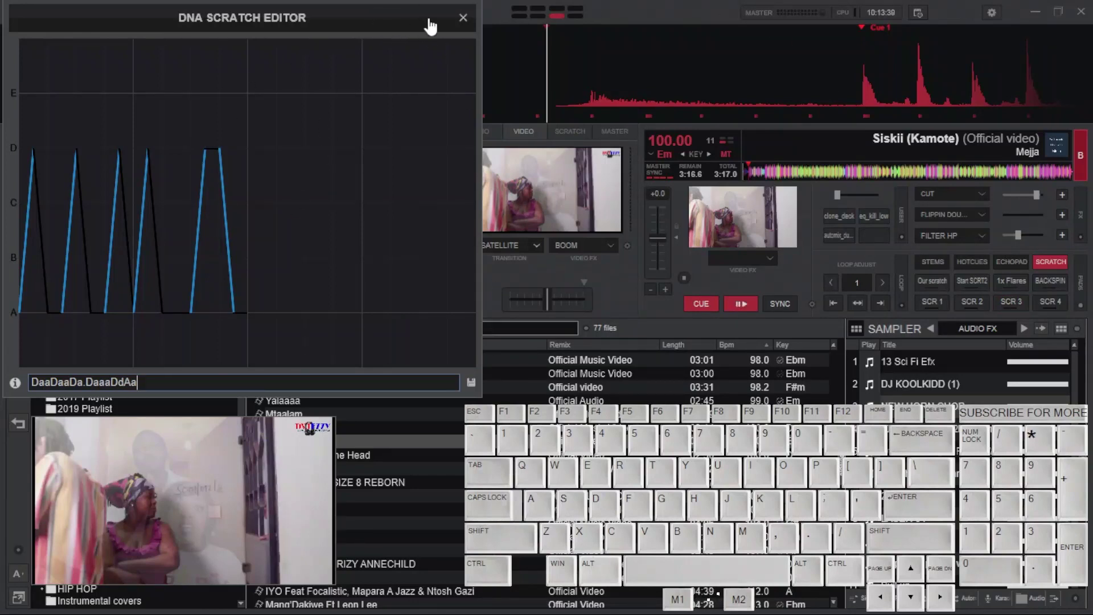
Close the scratch editor and switch the keyboard mapping in Settings to factory default.
click(474, 25)
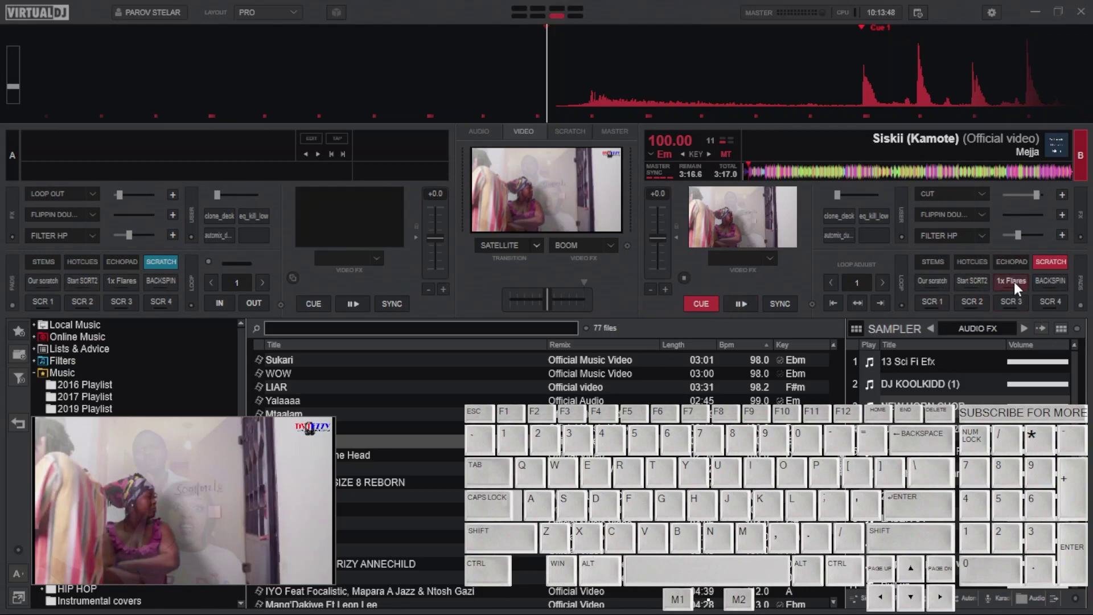
click(993, 18)
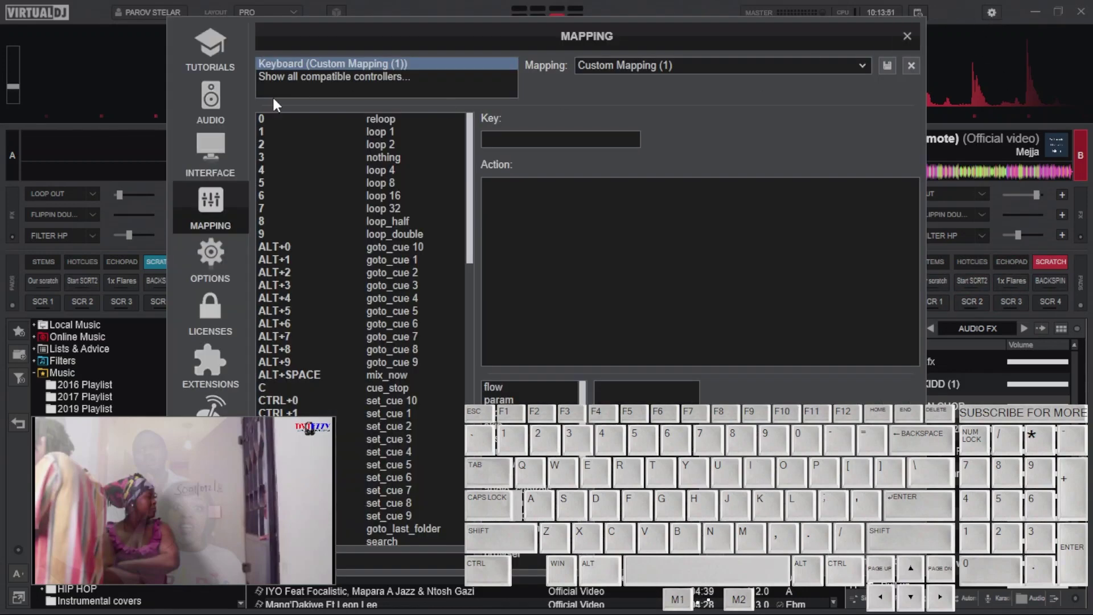
click(869, 73)
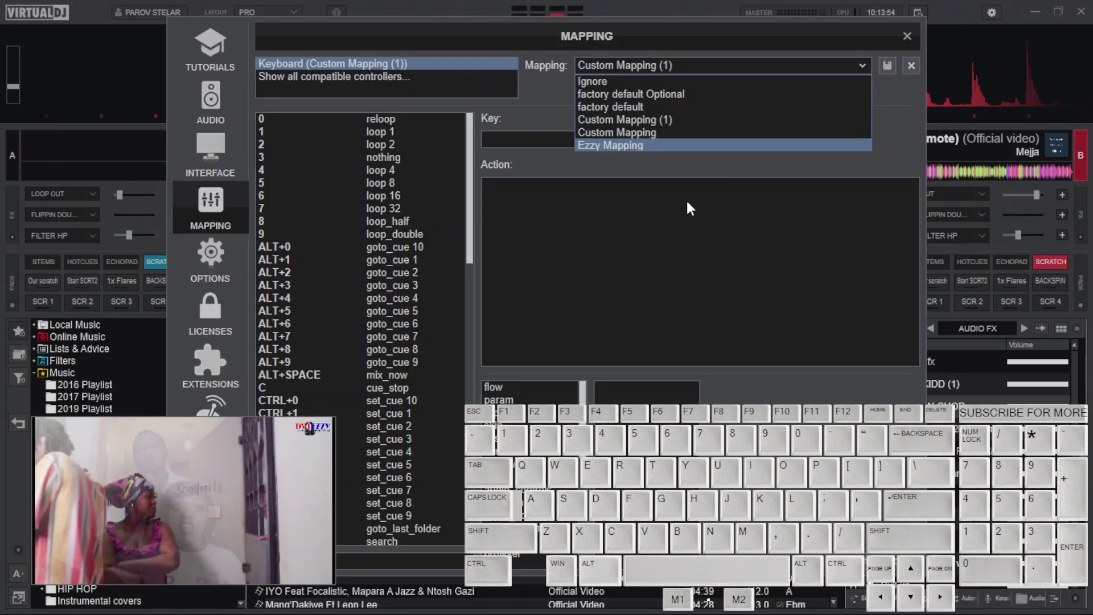
click(662, 112)
drag(263, 223, 215, 211)
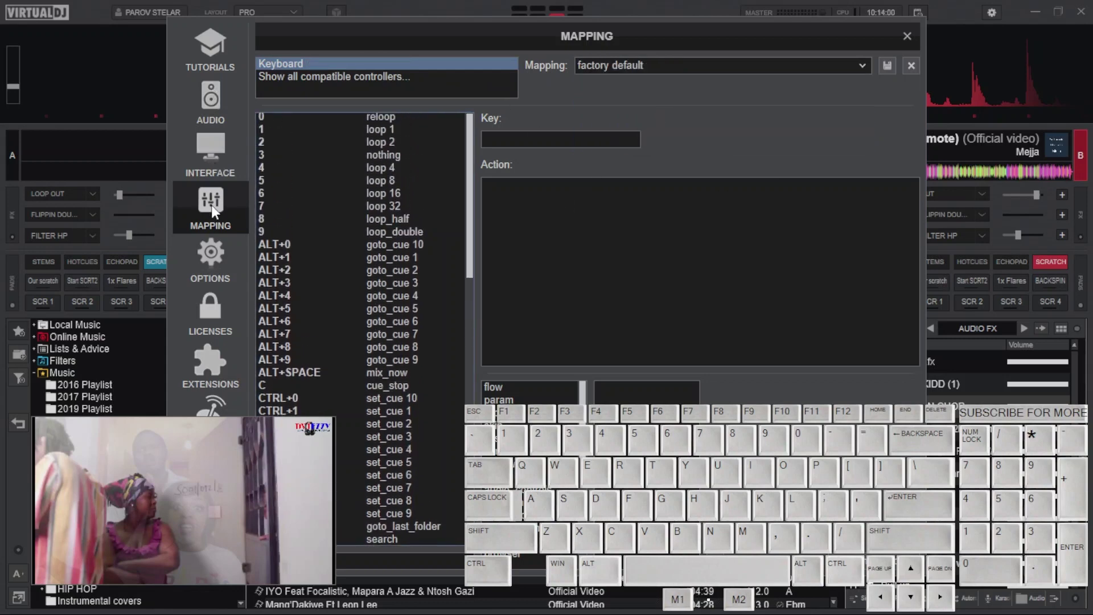
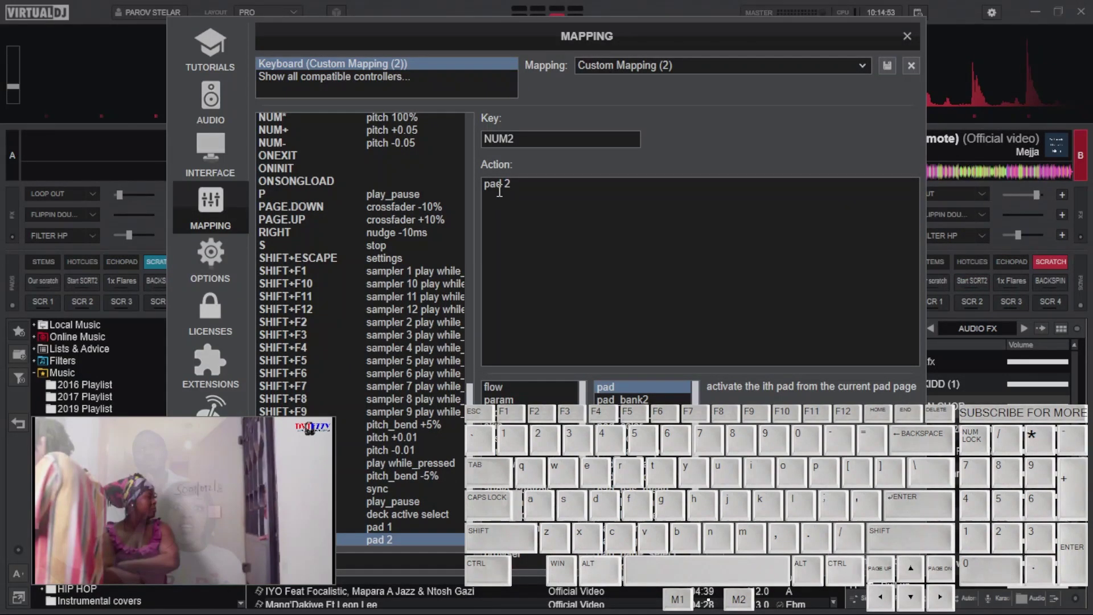
Add a NUM3 key entry to the custom keyboard mapping.
key(KP_3)
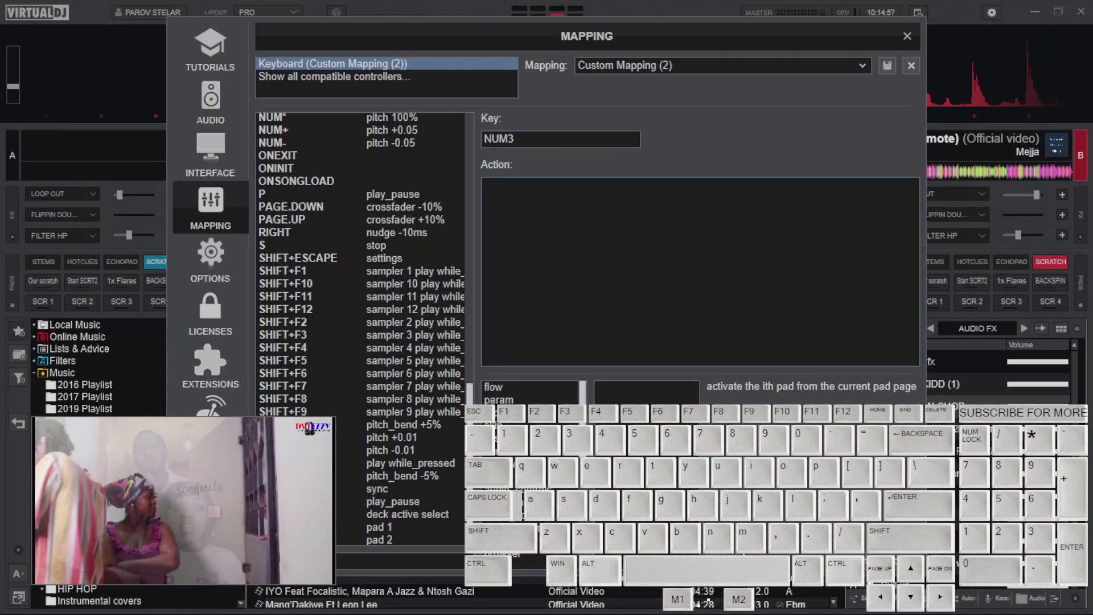
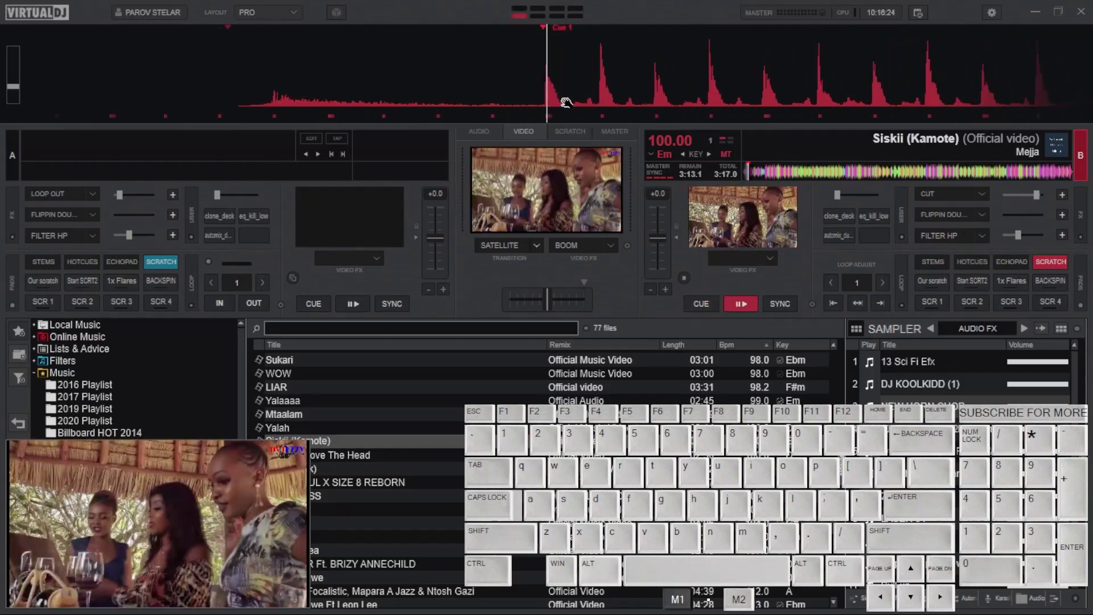
Start deck B with F2 and fire the Start SCRT2 scratch via NUM2.
key(F2)
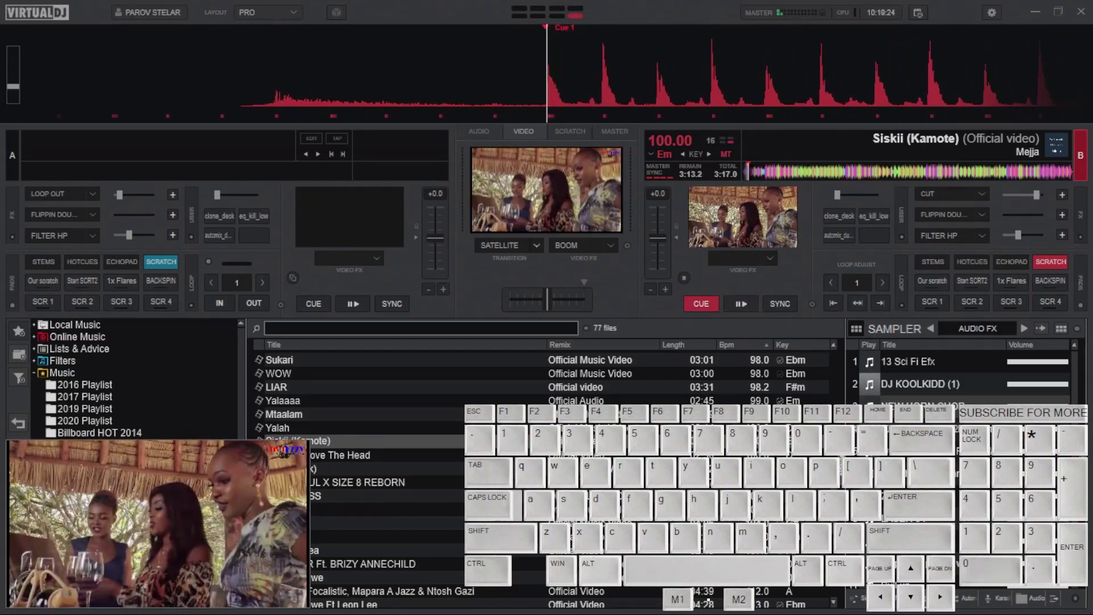
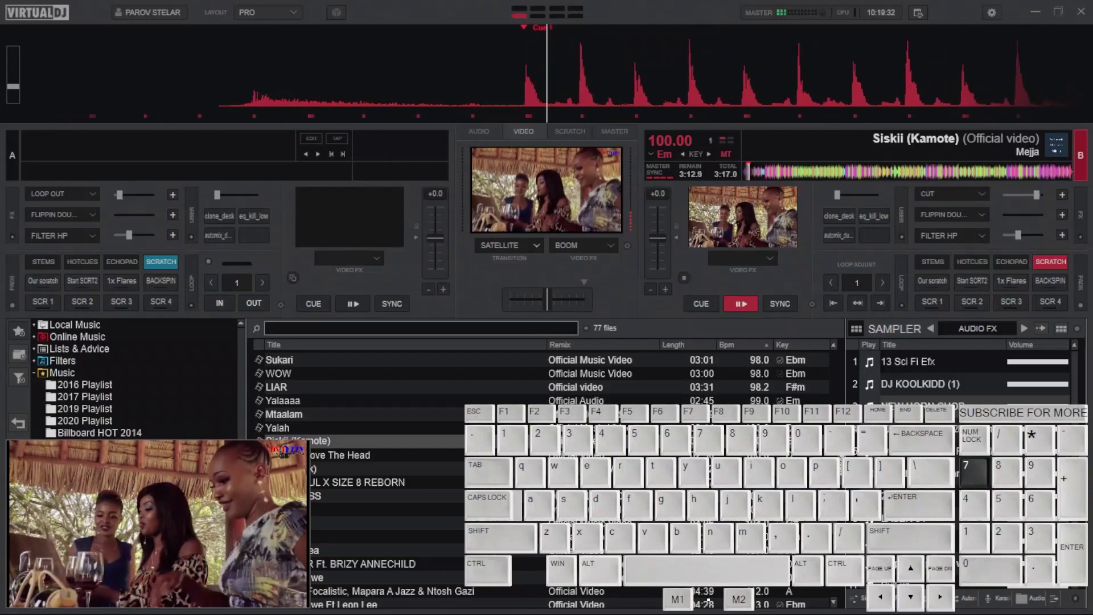
key(KP_2)
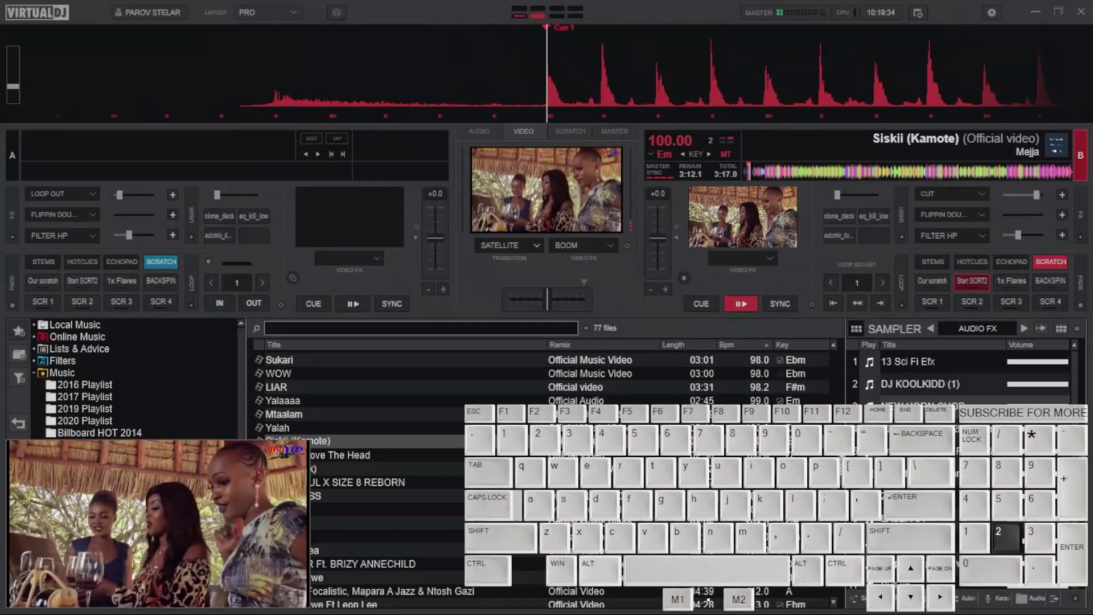